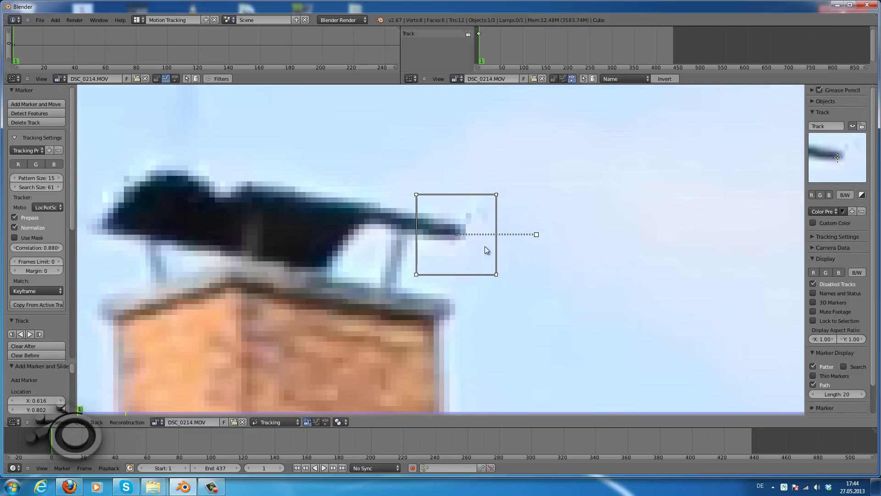
- Grab the selected marker and drop it on the tip of the bird's tail
key(g)
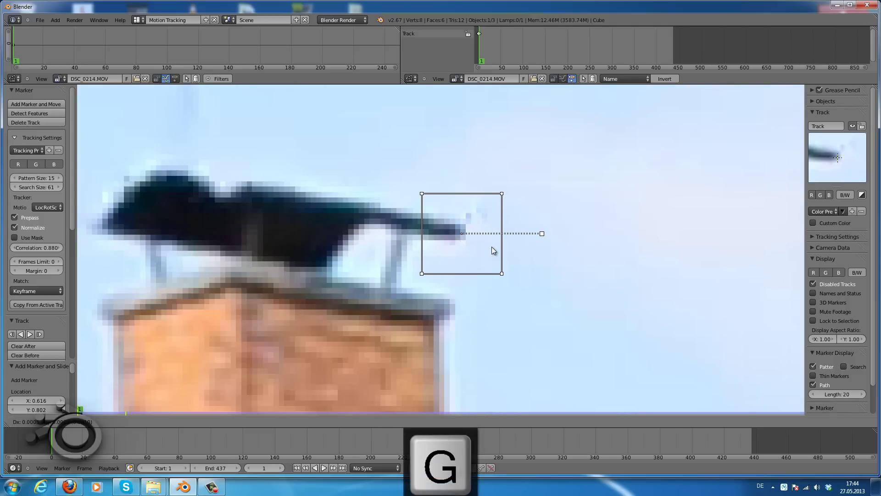
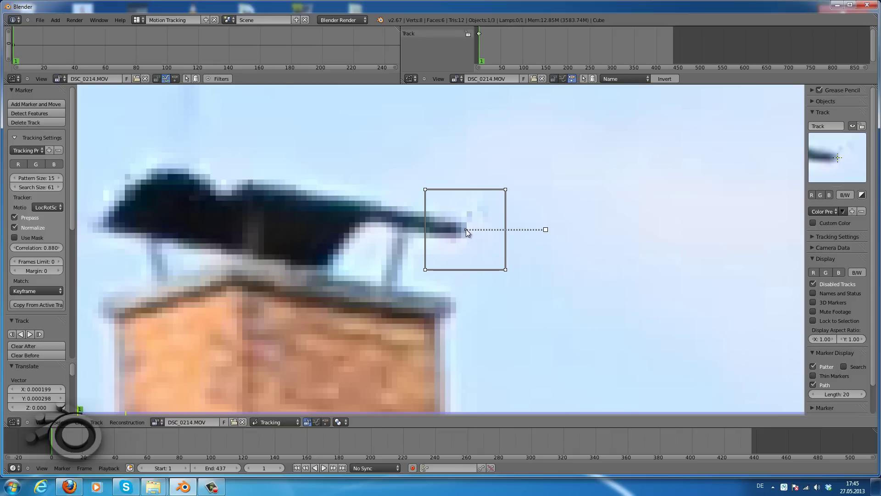
- Track the bird-tail marker forward to the end of the clip at frame 437
key(g)
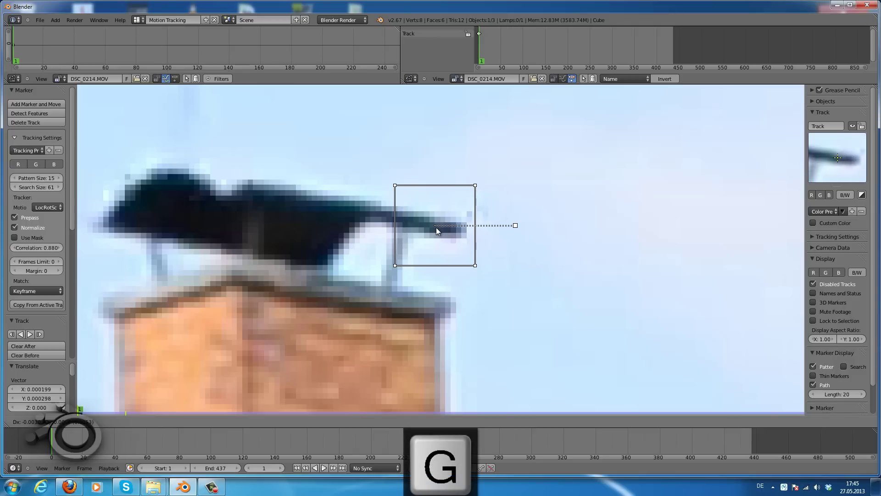
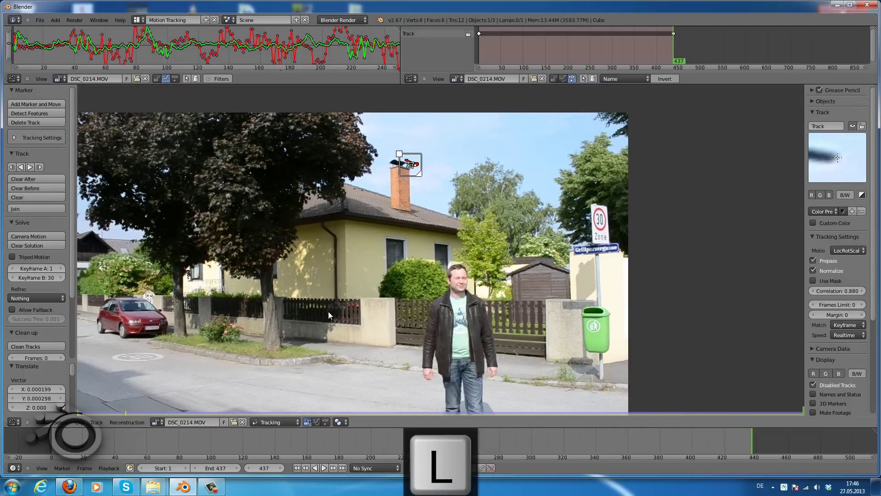
- Scrub the timeline back to frame 1 before adding the window-corner marker
drag(300, 473, 317, 355)
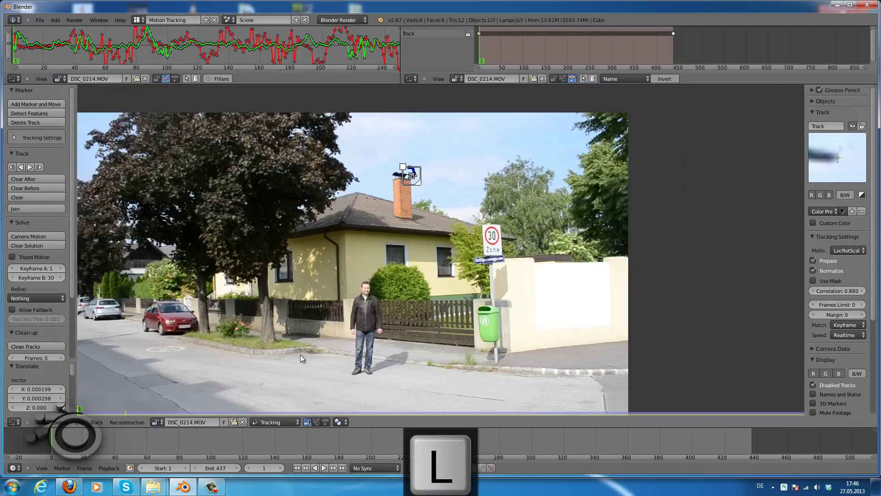
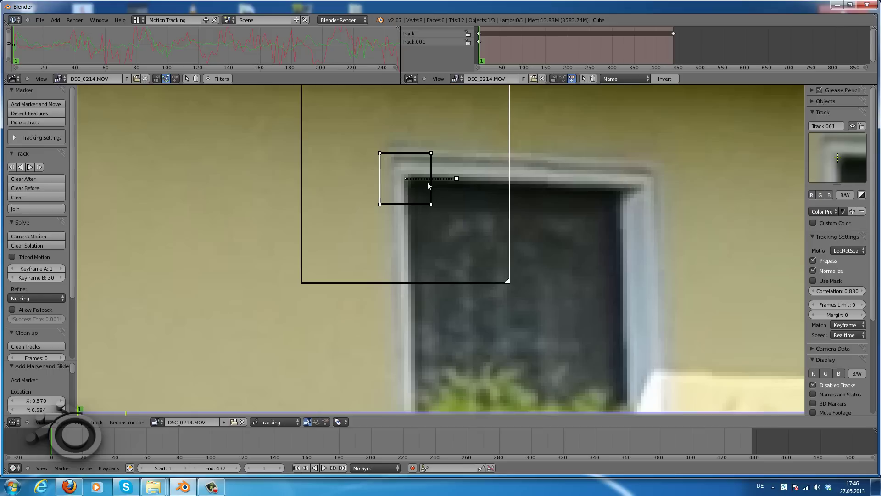
- Track Track.001 on the window corner forward through the clip with the view locked to it
key(g)
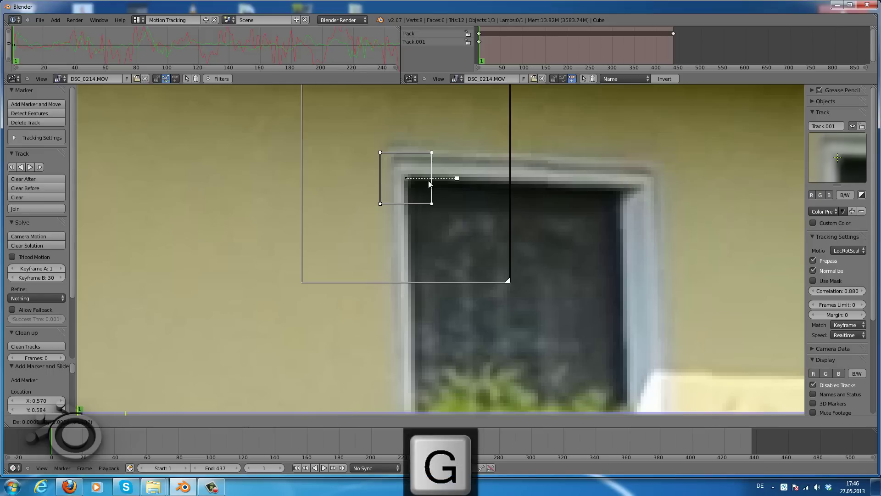
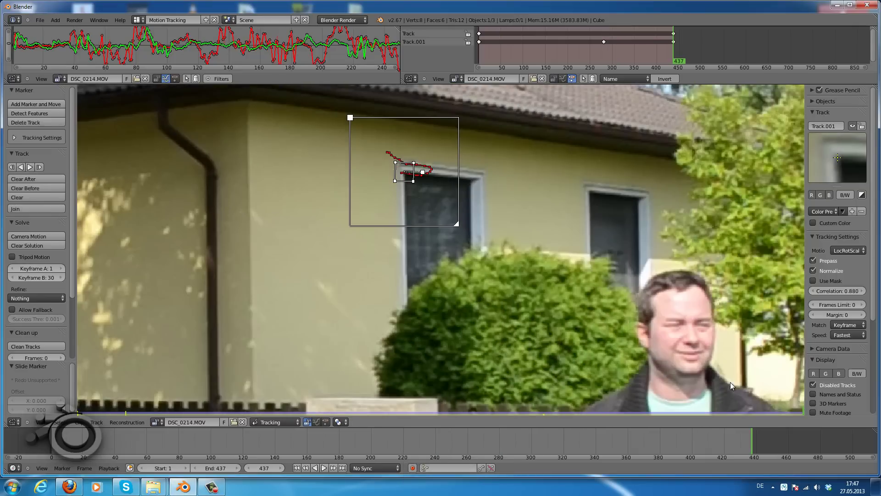
- Jump to frame 1 and add Track.002 on the 30 speed-limit sign's numerals
key(l)
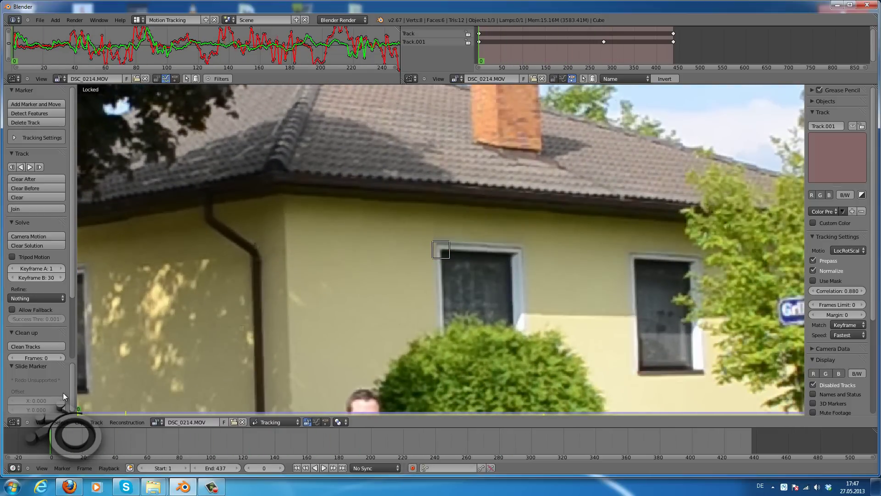
click(319, 446)
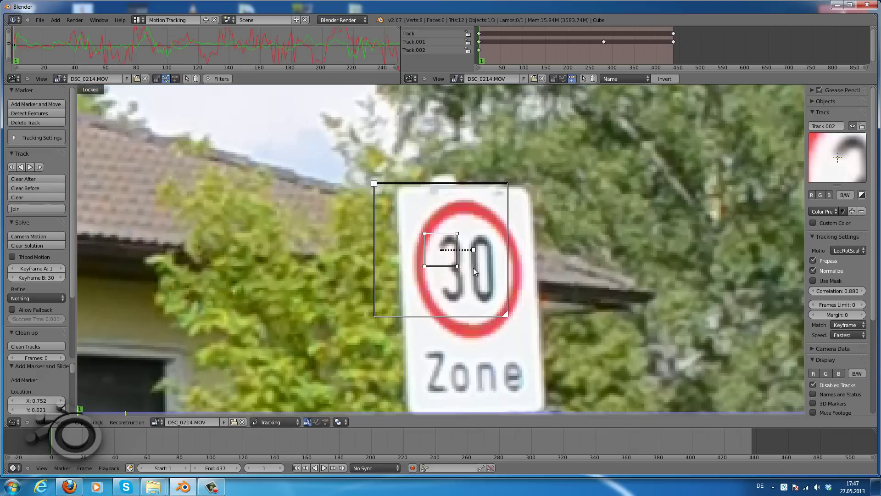
- Enlarge Track.002's search area around the speed-limit sign before tracking it
key(s)
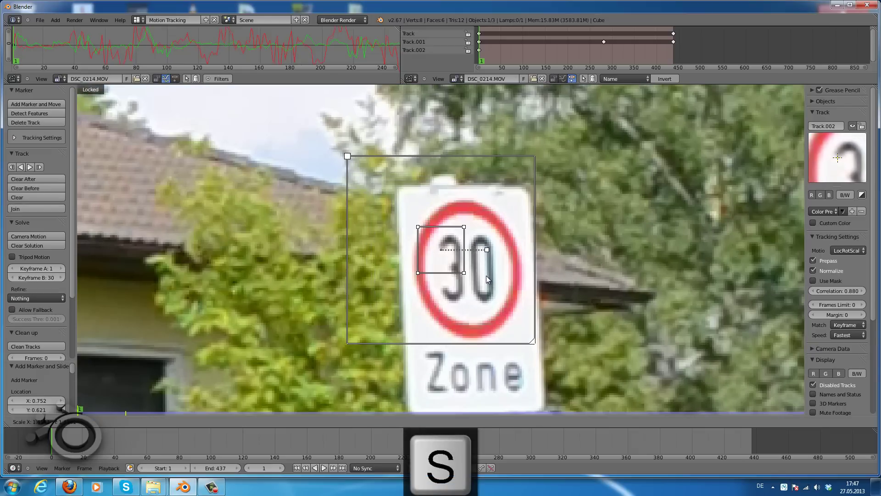
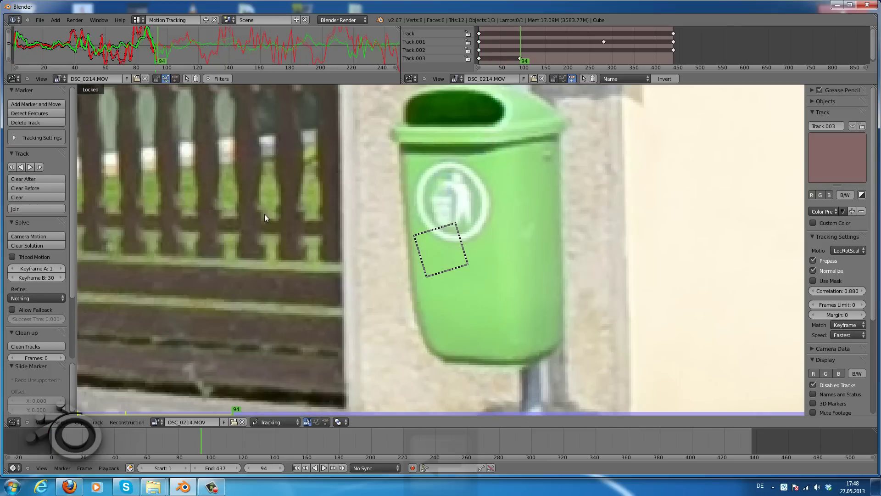
- Step to the frames before the bin marker drifted, then add Track.004 on the asphalt ahead of the man
key(Left)
key(Right)
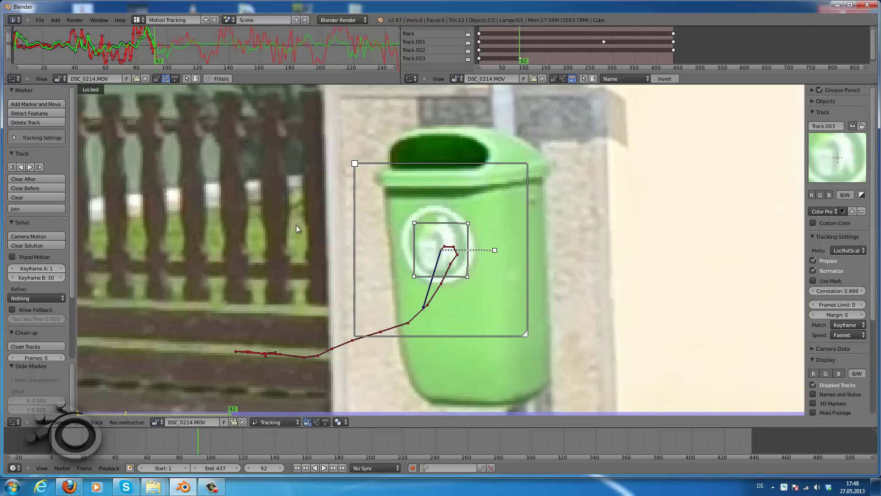
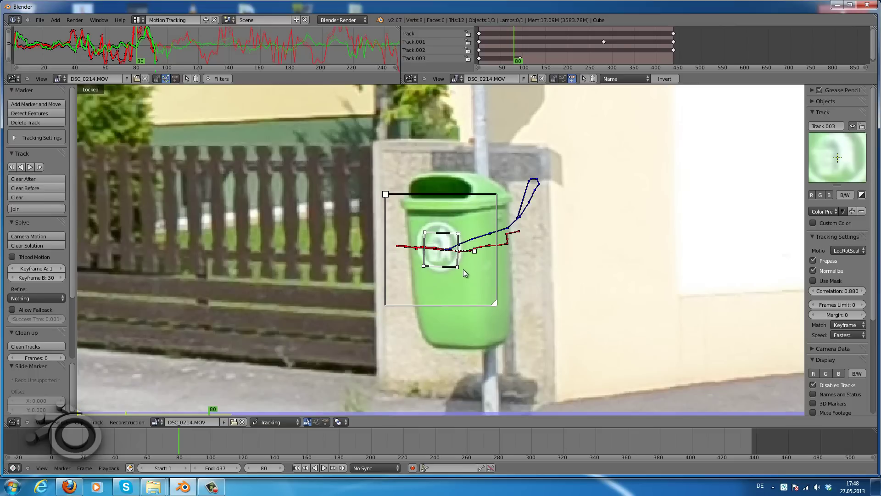
key(s)
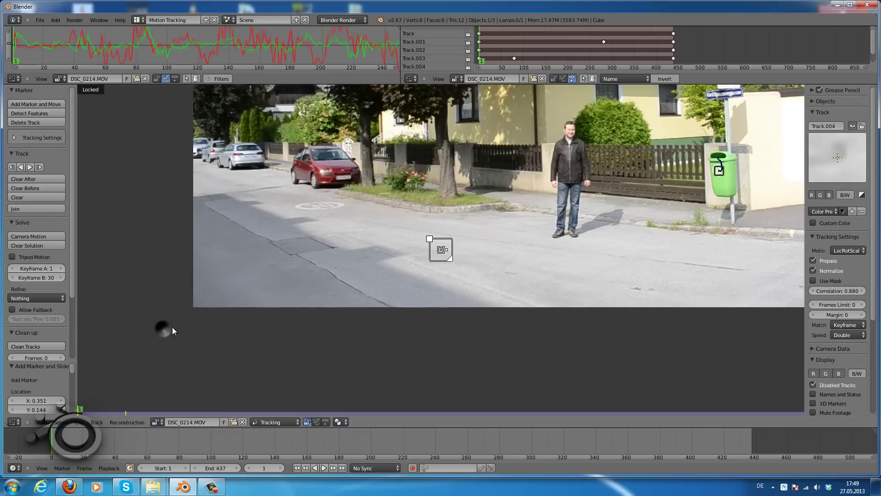
- Enlarge Track.004's search area, track it forward with Perspective motion, and stop at the last good frame
key(s)
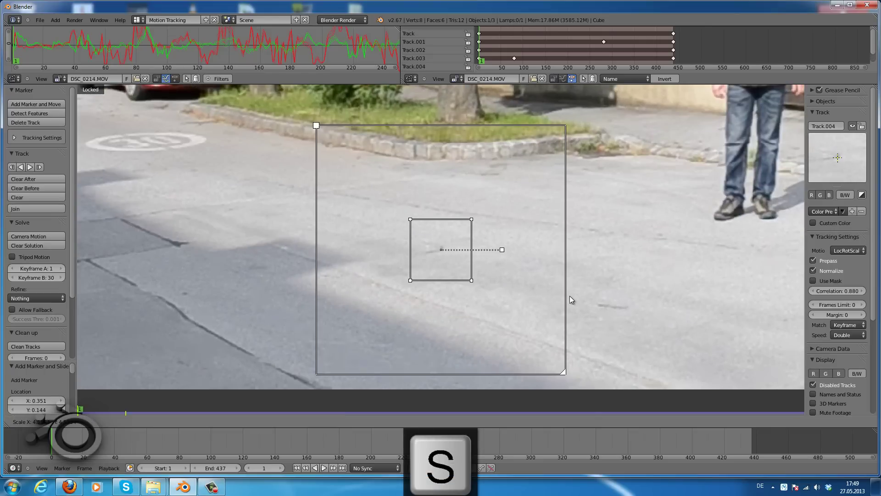
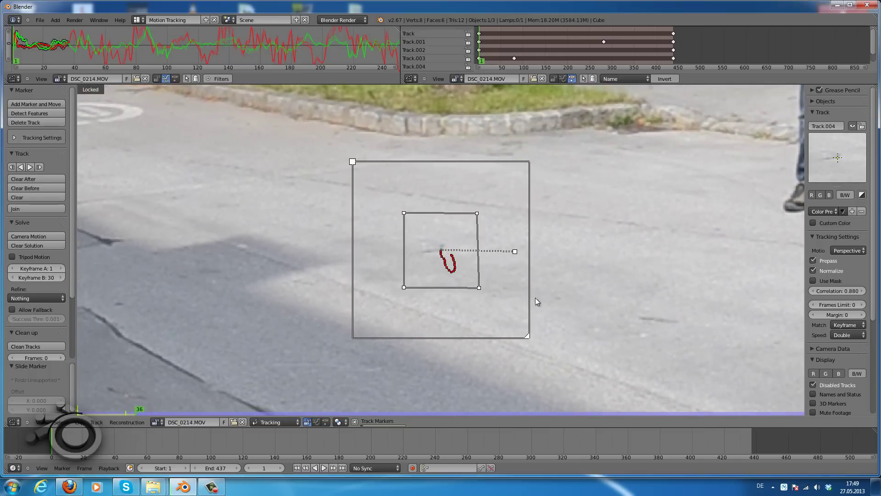
key(Escape)
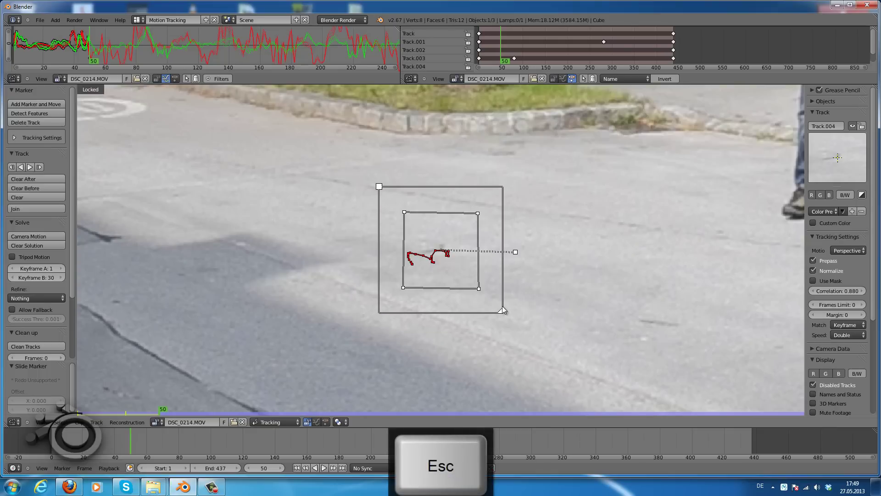
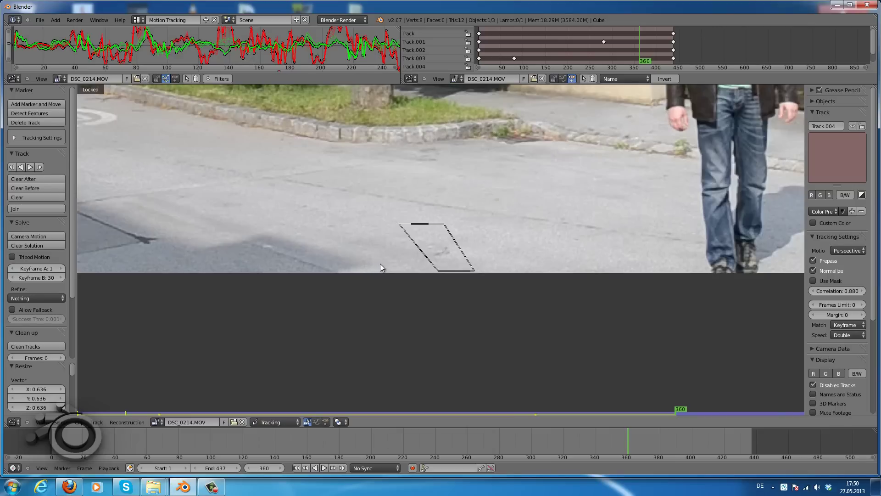
key(Escape)
- Return to frame 1, add Track.005 on the tree trunk and track it forward until it drifts
key(Left)
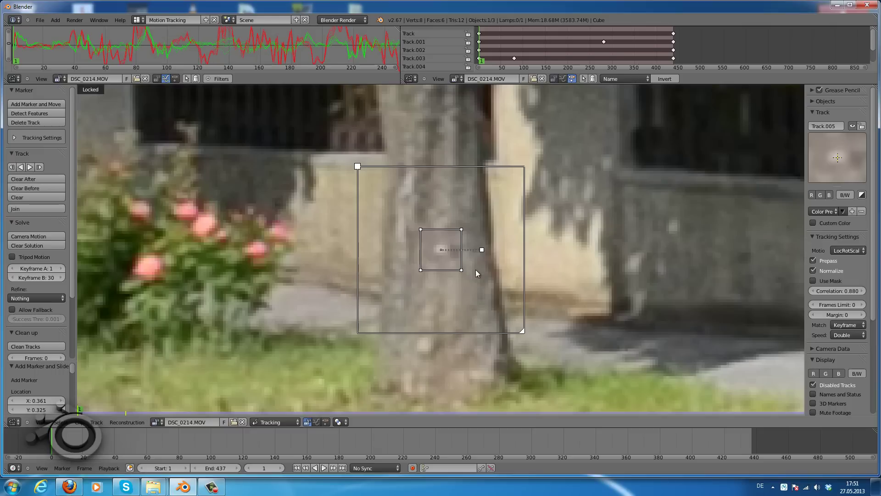
key(s)
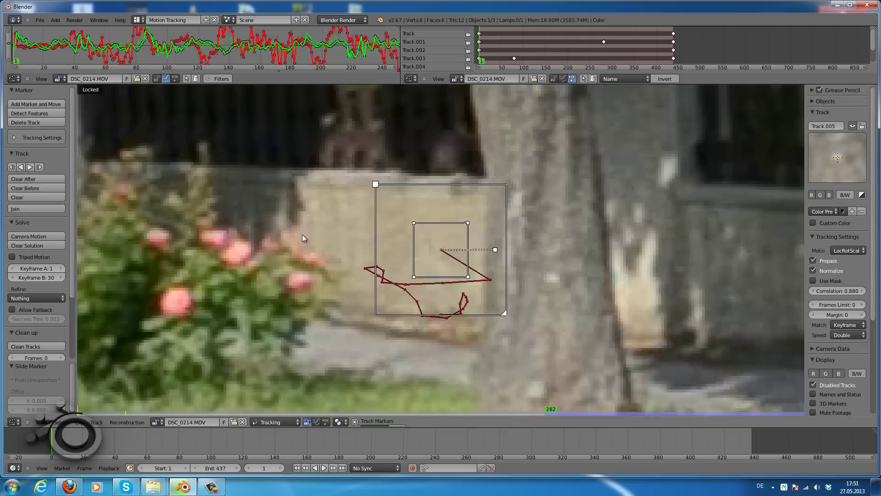
key(Left)
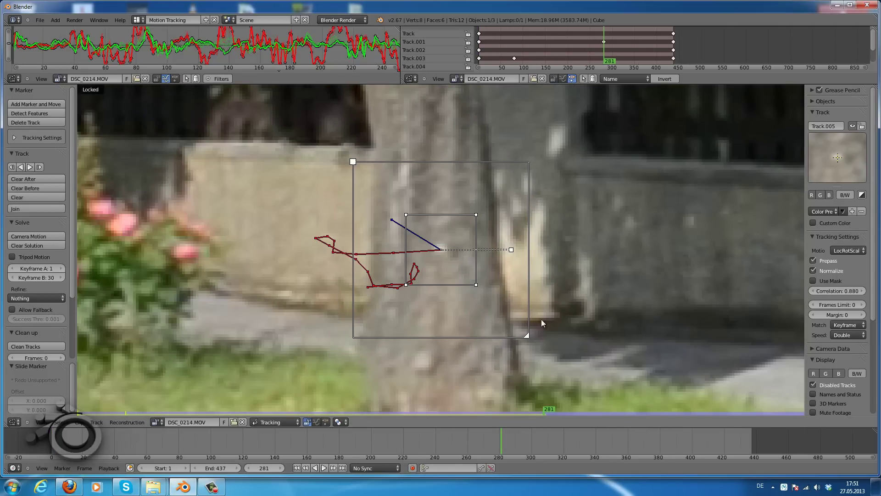
- Shrink Track.005's search area and resume tracking it forward and backward through the clip
key(s)
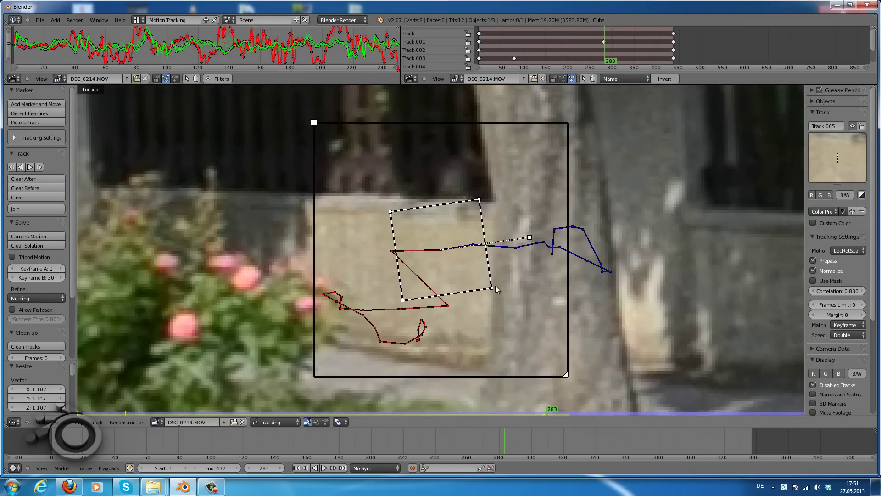
key(Right)
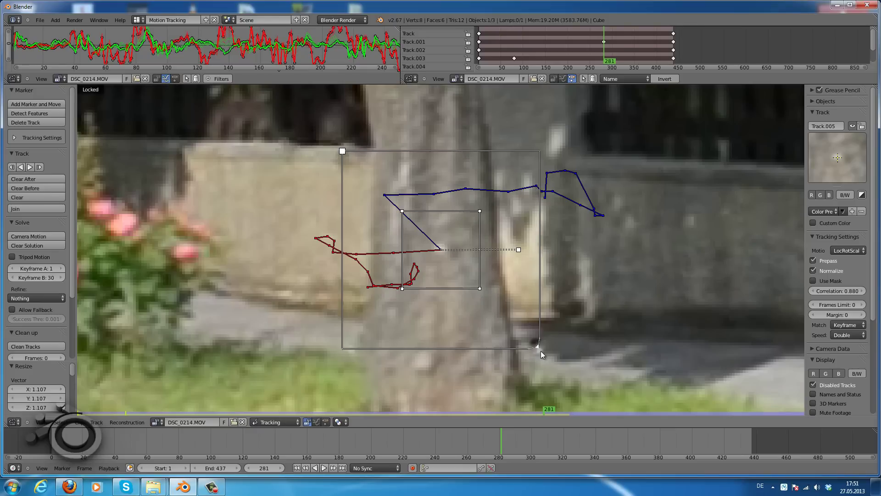
key(s)
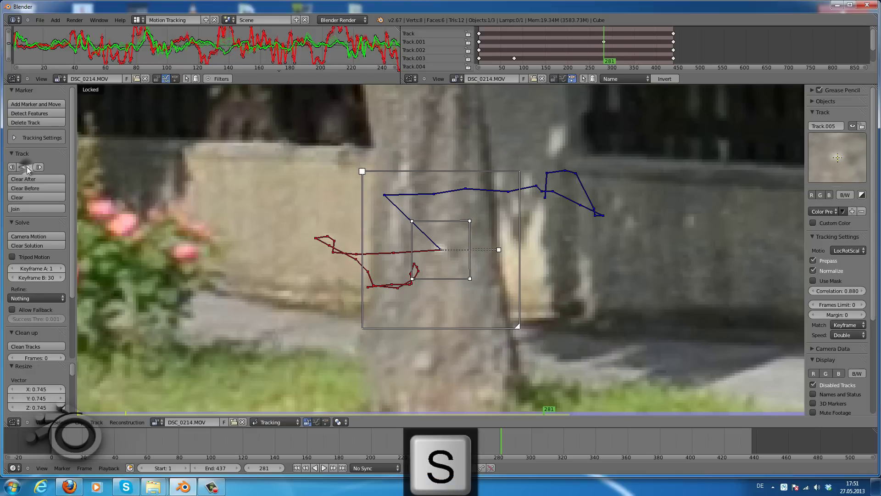
- Add Track.006 on the red car's bonnet, track it to frame 437, and zoom out to the full footage
key(Left)
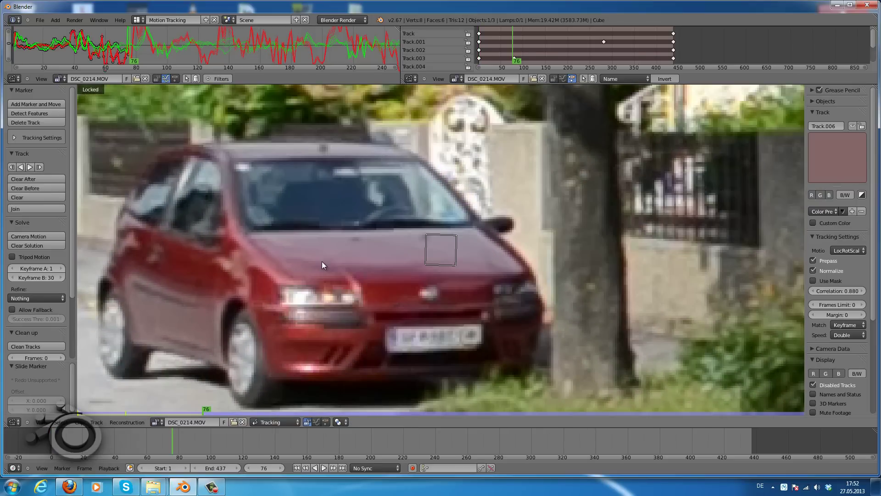
key(Left)
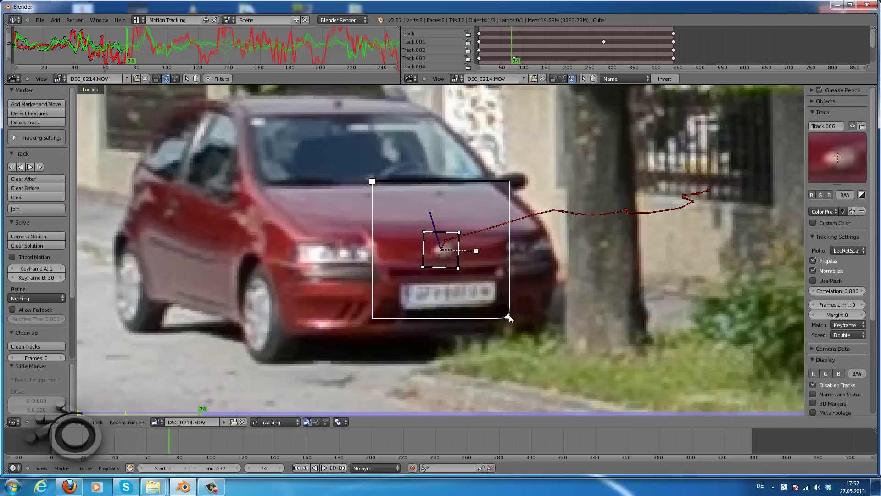
key(s)
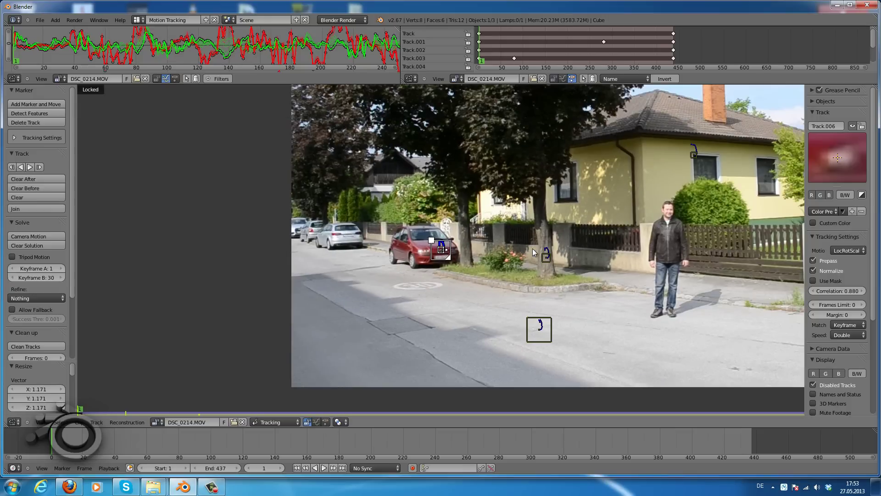
- Zoom on the kerb crack and track Track.007 across the clip to about frame 436
key(l)
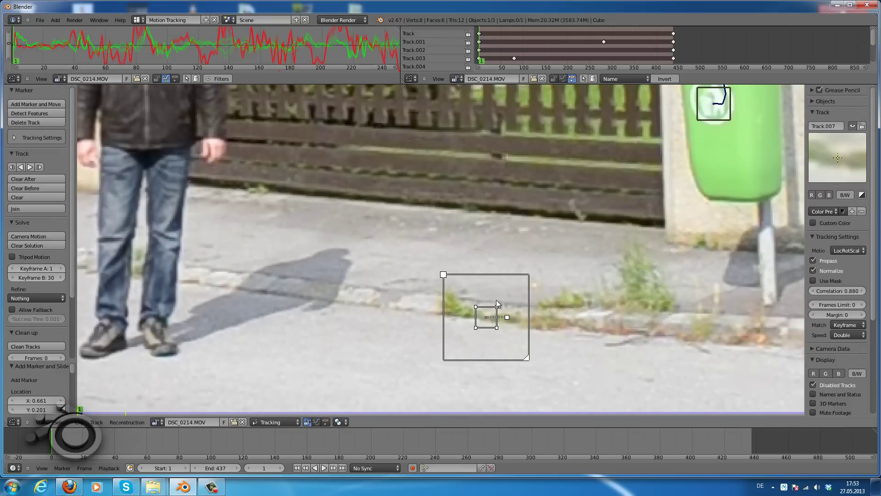
key(l)
key(s)
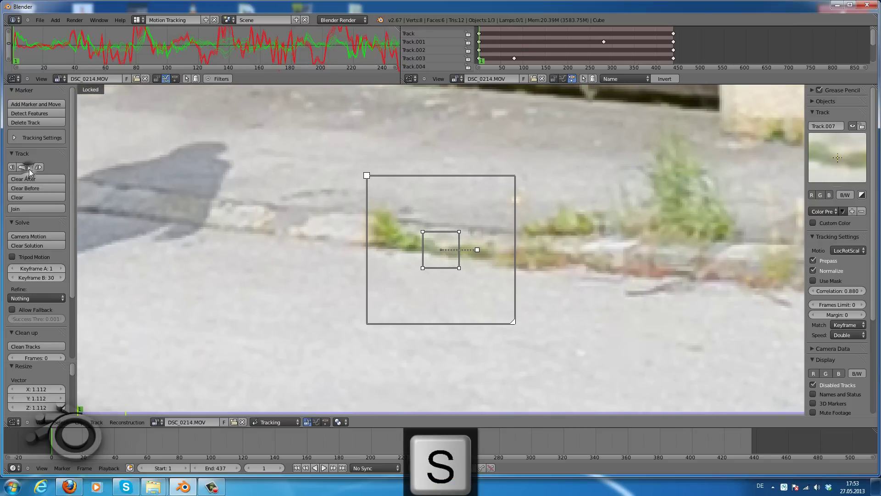
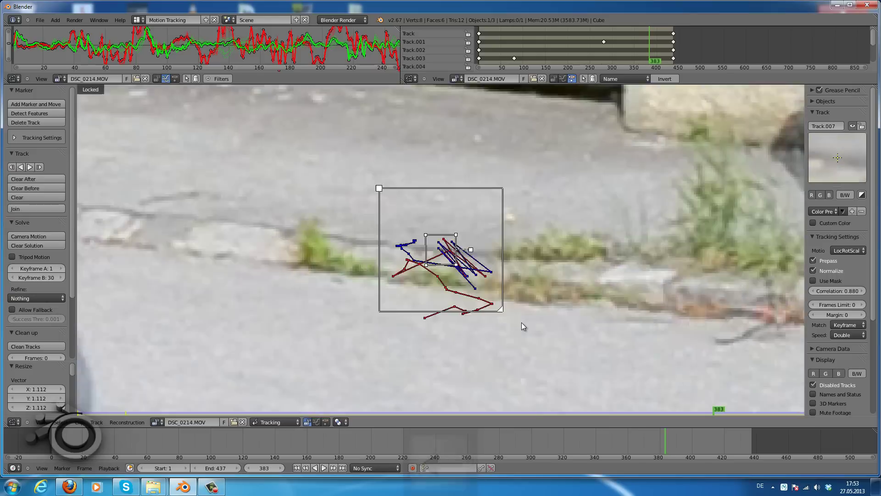
key(Right)
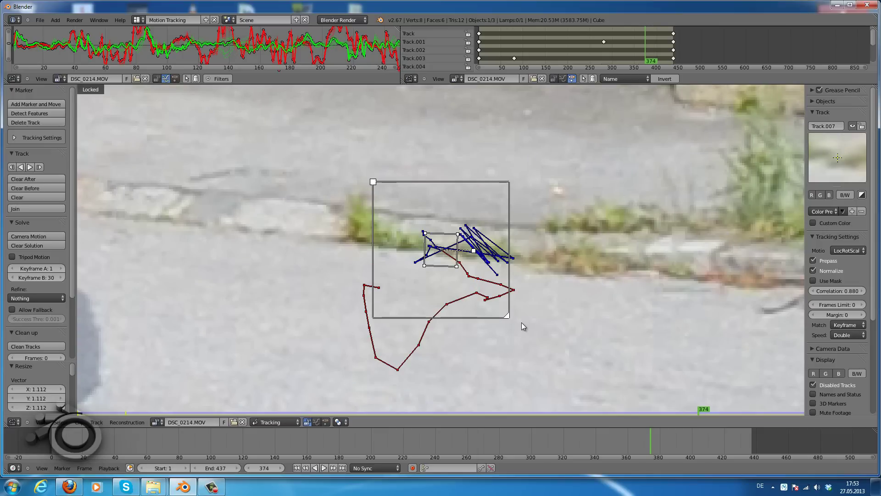
- Jump back to frame 1 and release the view lock from the selected marker
key(Left)
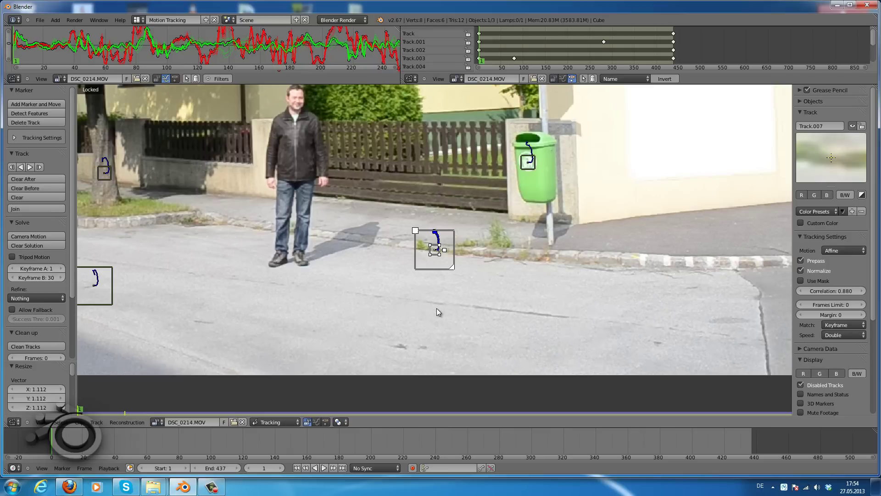
key(l)
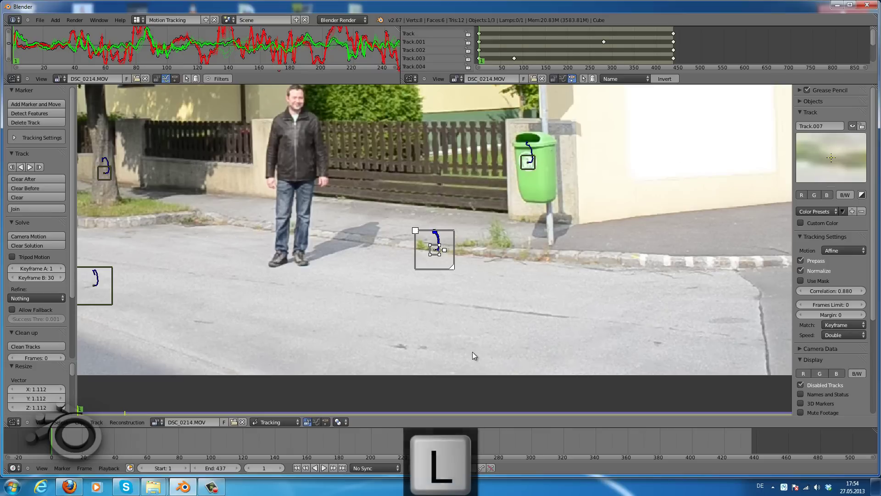
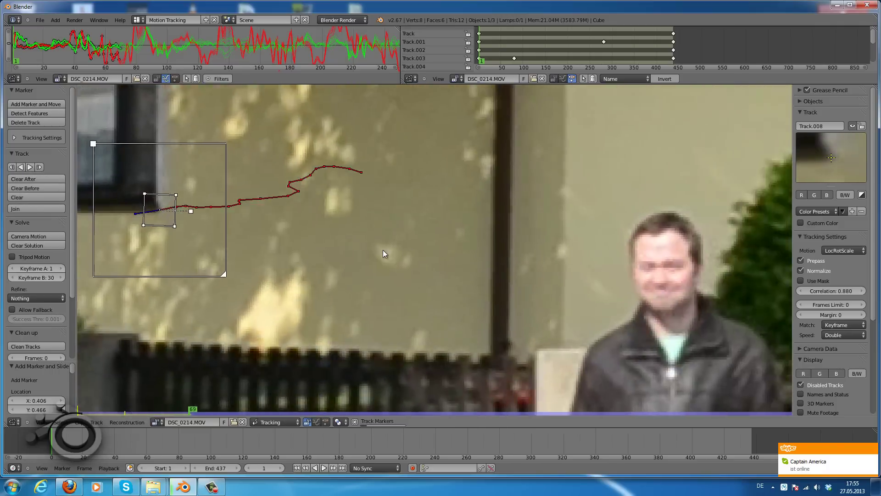
- Toggle view locking on Track.008 at the window corner while it tracks through the clip
key(l)
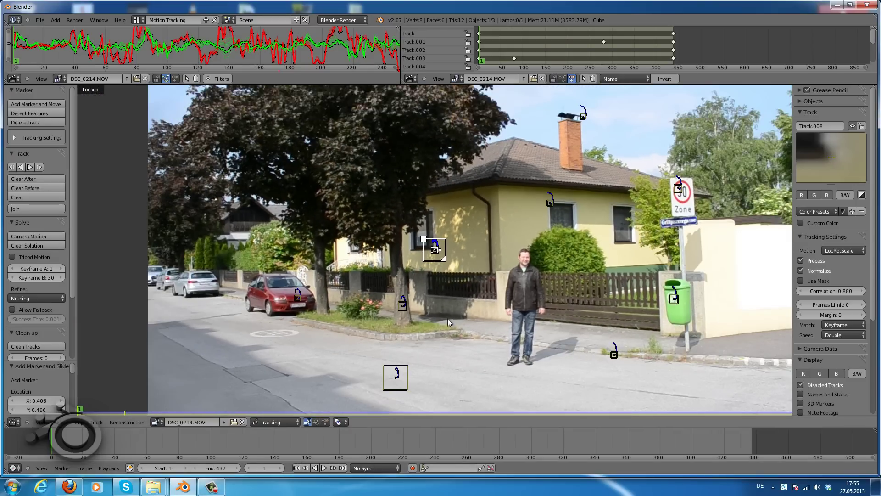
key(l)
key(l)
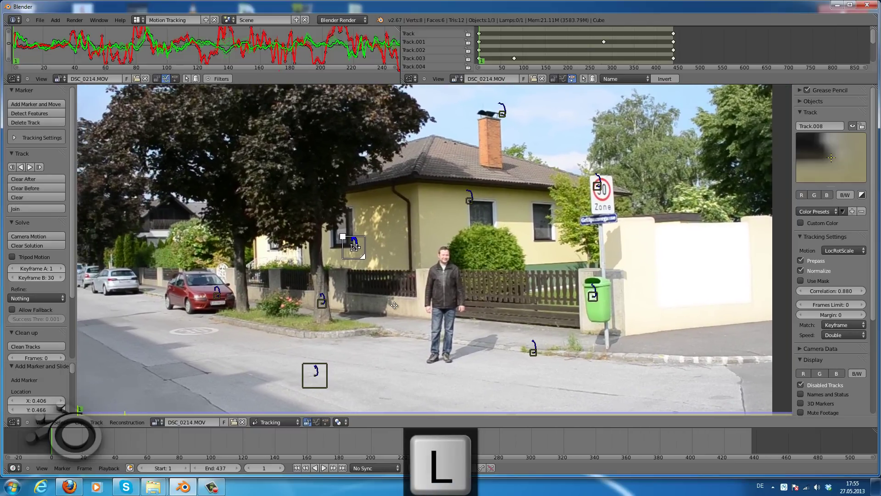
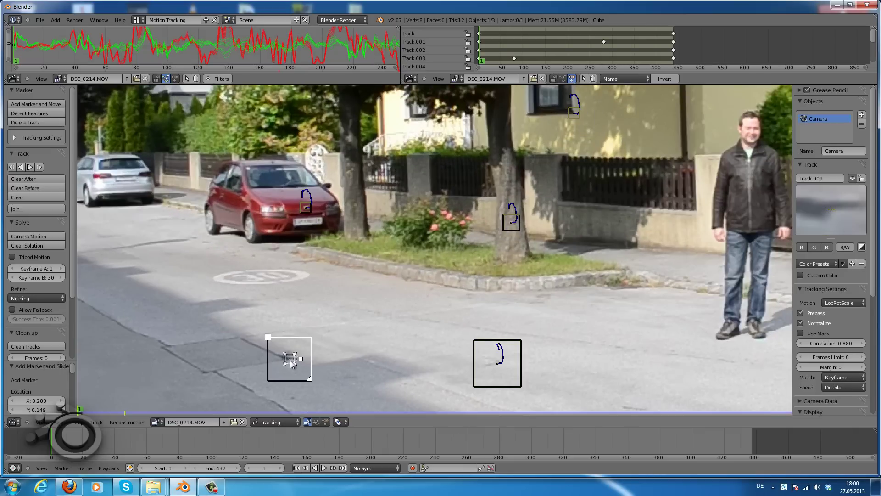
- Widen Track.009's search area and lock the view on it while tracking forward
key(s)
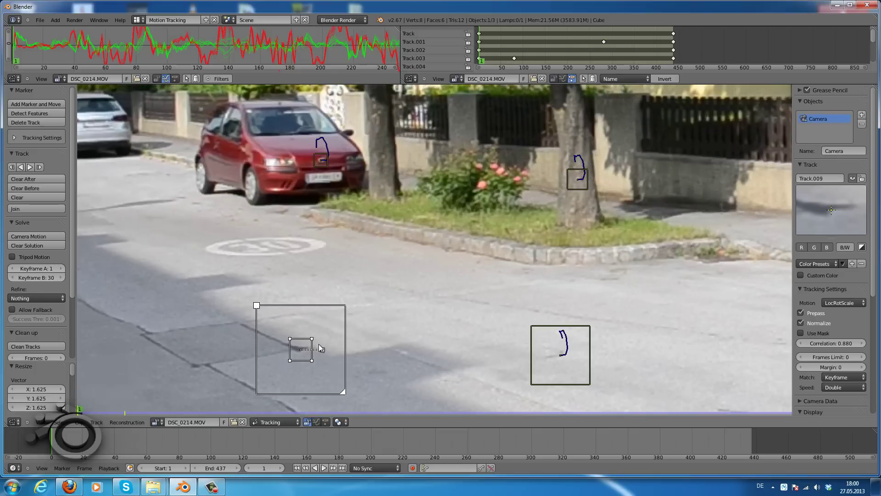
key(s)
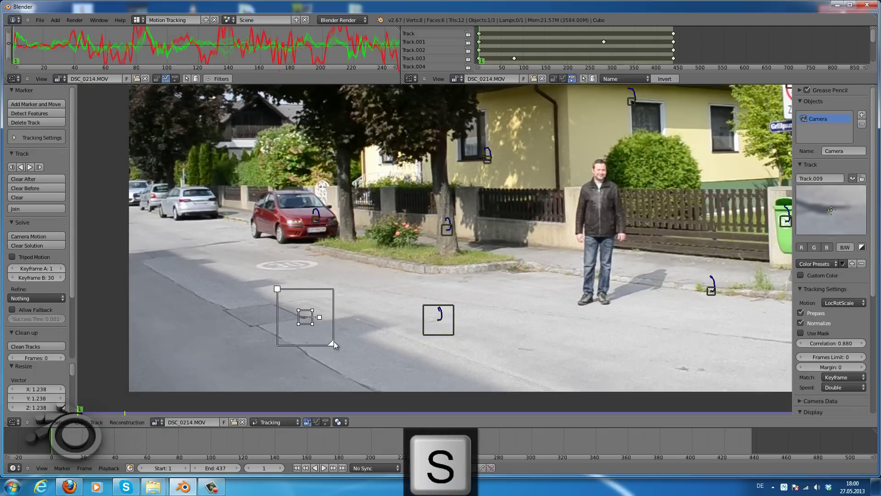
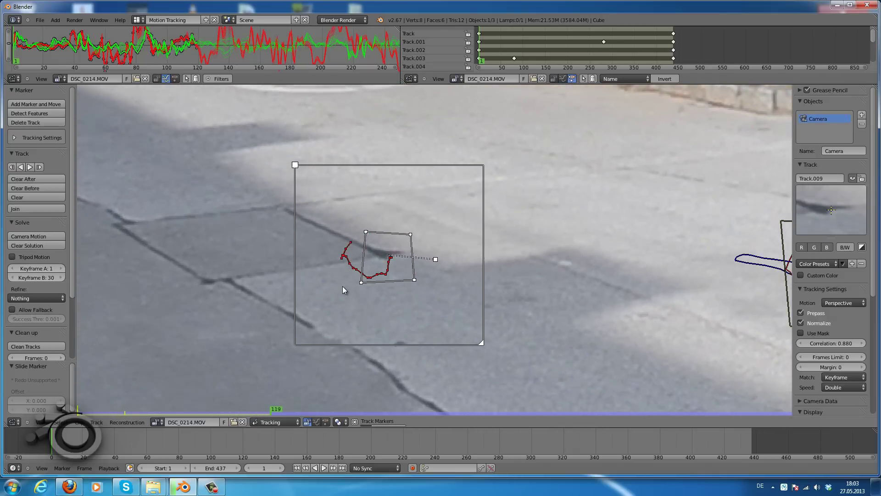
key(l)
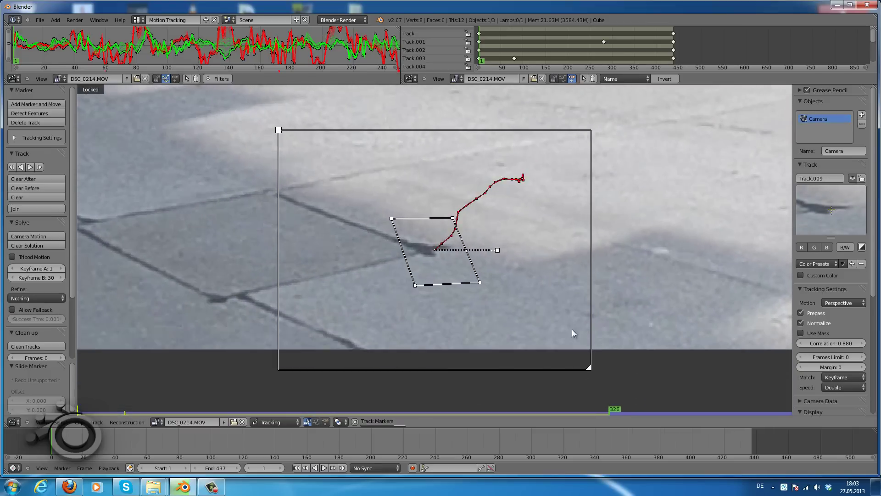
- Finish Track.009 to frame 437 and zoom out to review the other markers
key(Escape)
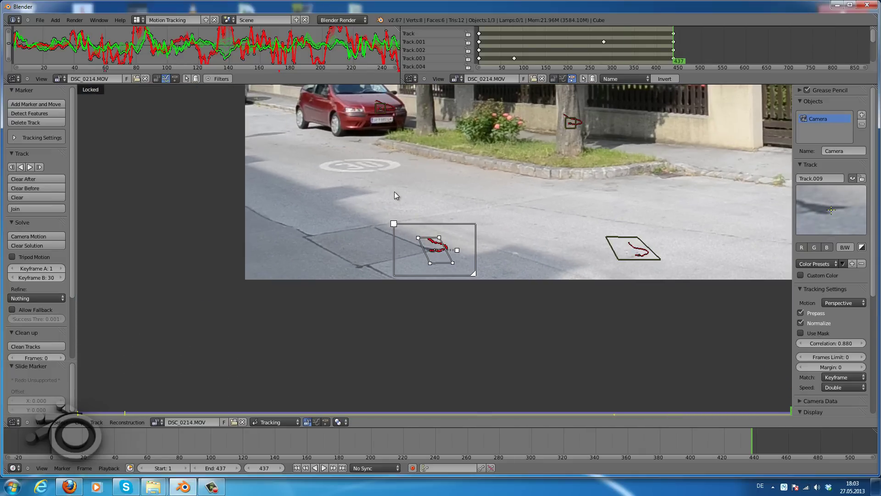
key(l)
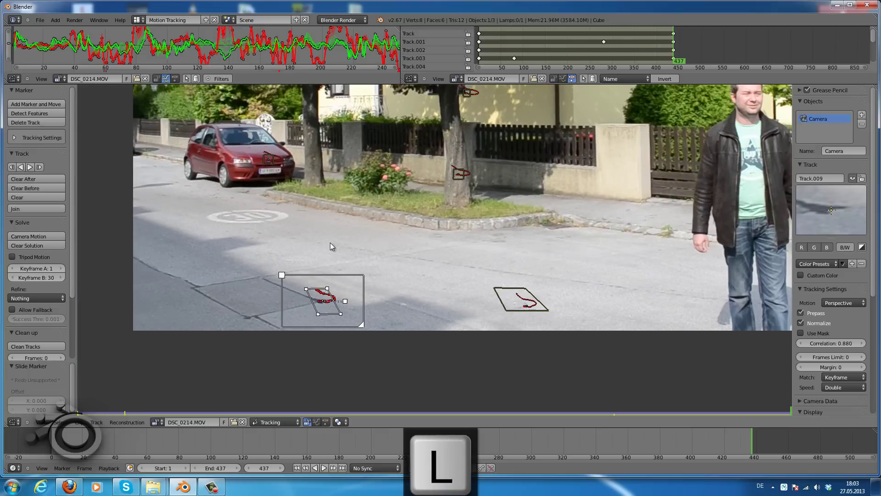
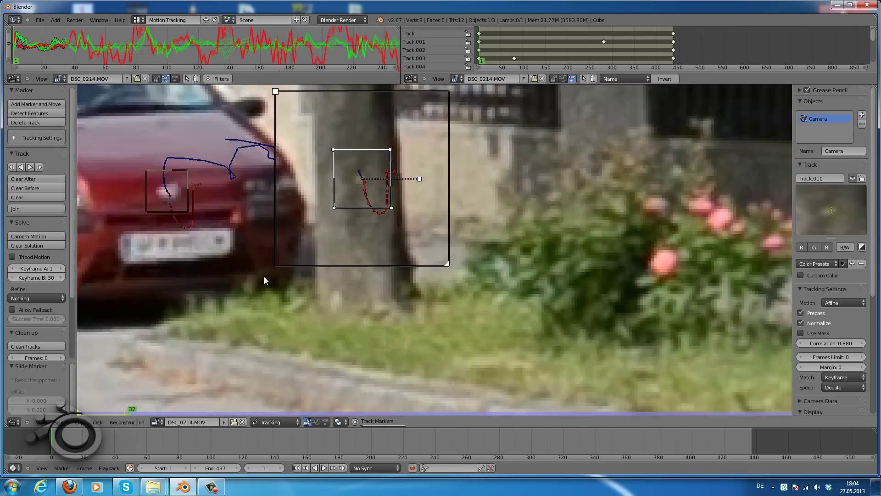
- Keep the clip view following the selected tree-trunk track
key(l)
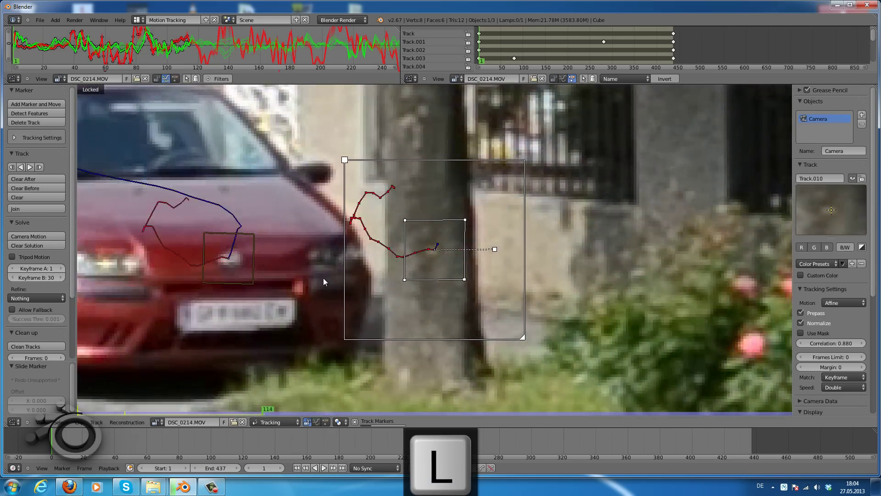
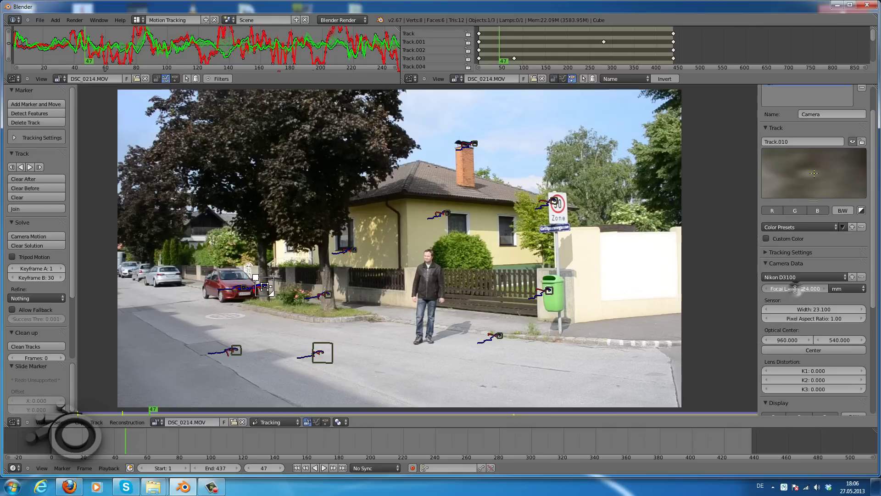
- Enter 18 mm as the tracking camera's focal length
key(1)
key(8)
key(Return)
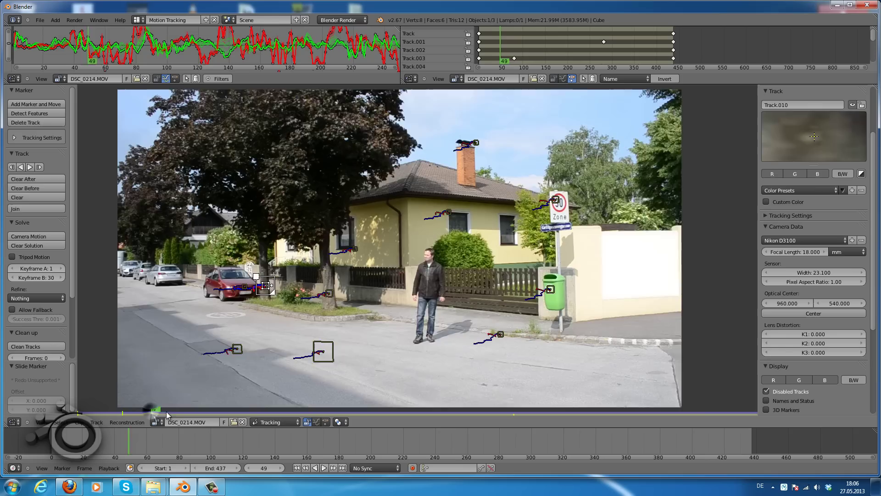
- Scrub the footage to around frame 409 to review the solved tracks
drag(250, 419, 668, 427)
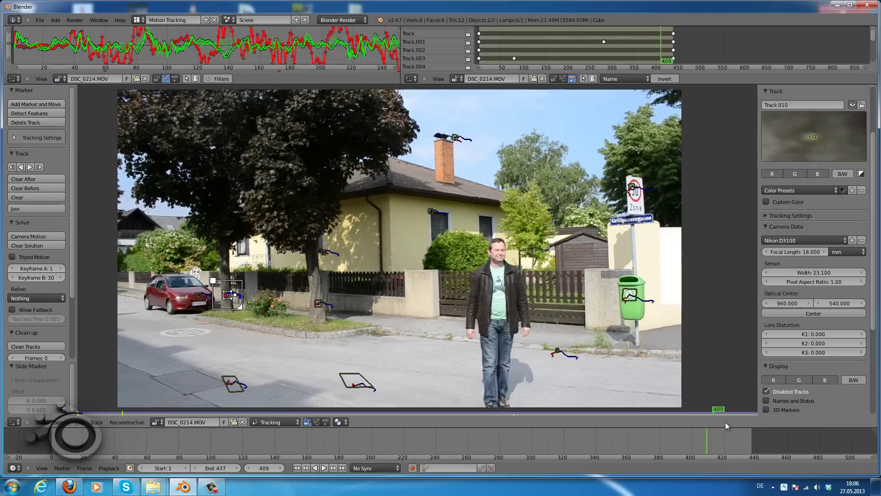
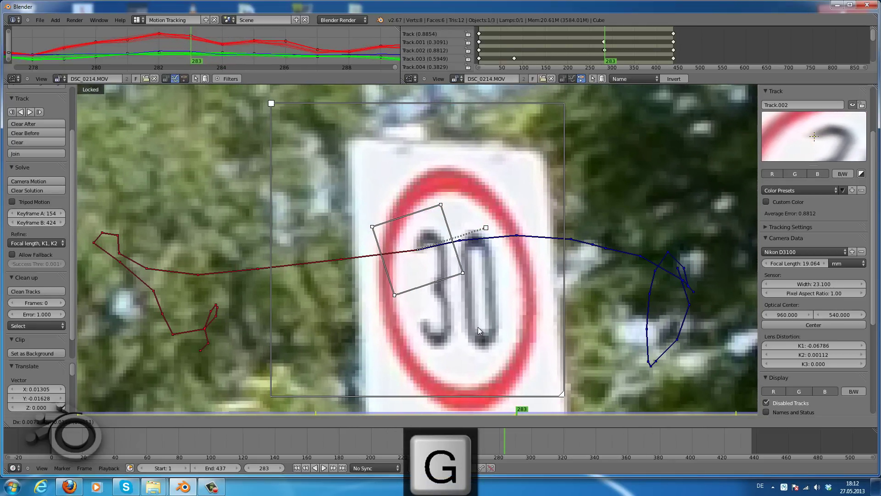
- Step frames back to about 278 along the speed-limit sign track Track.002
key(Right)
key(Left)
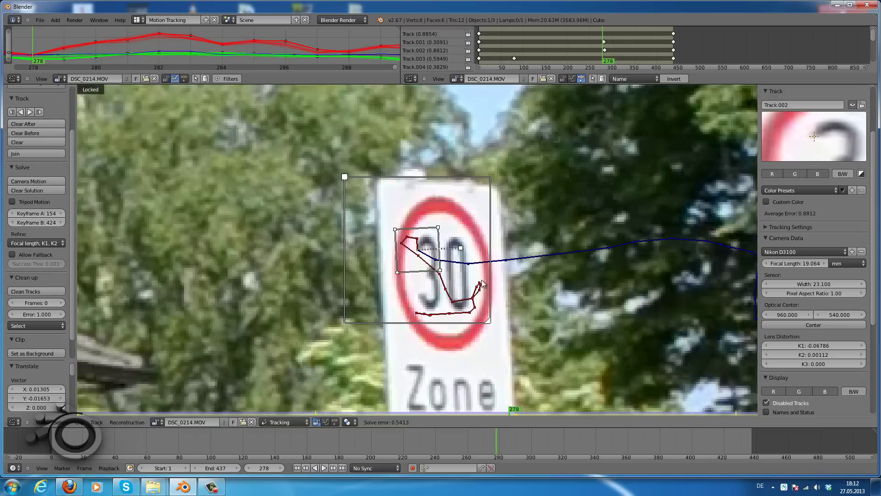
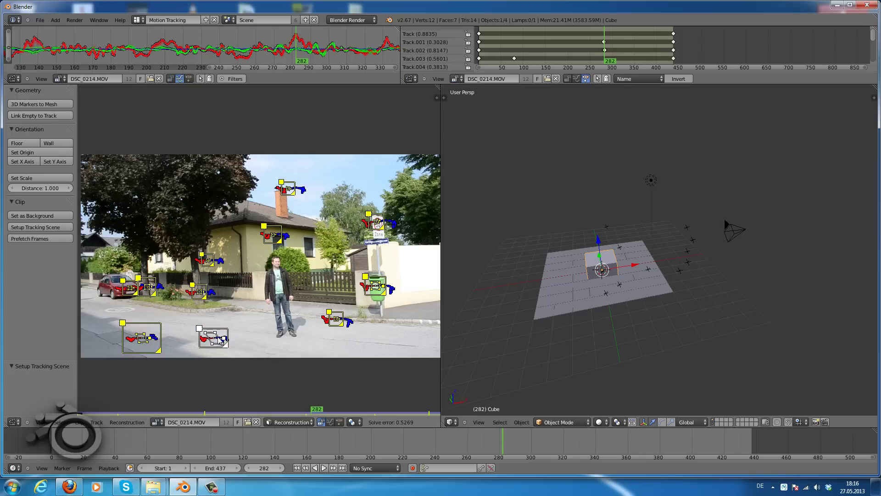
- Deselect all markers, check the scene through the tracked camera, then return to perspective view
key(a)
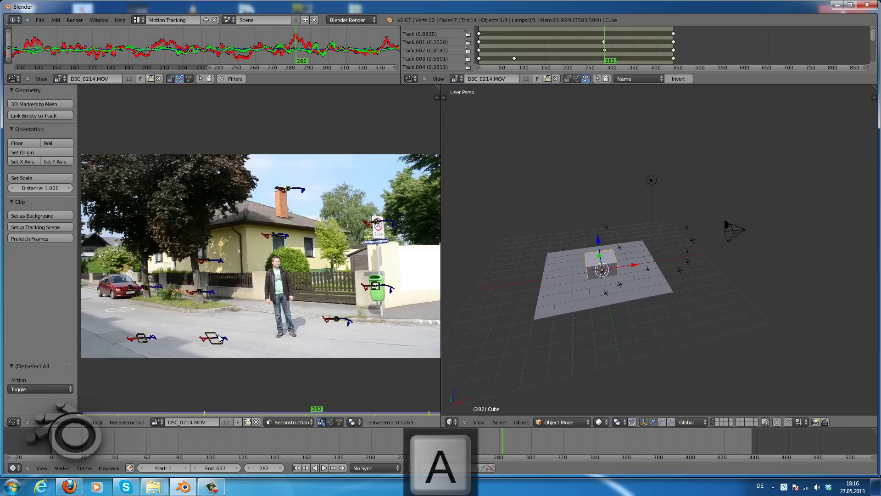
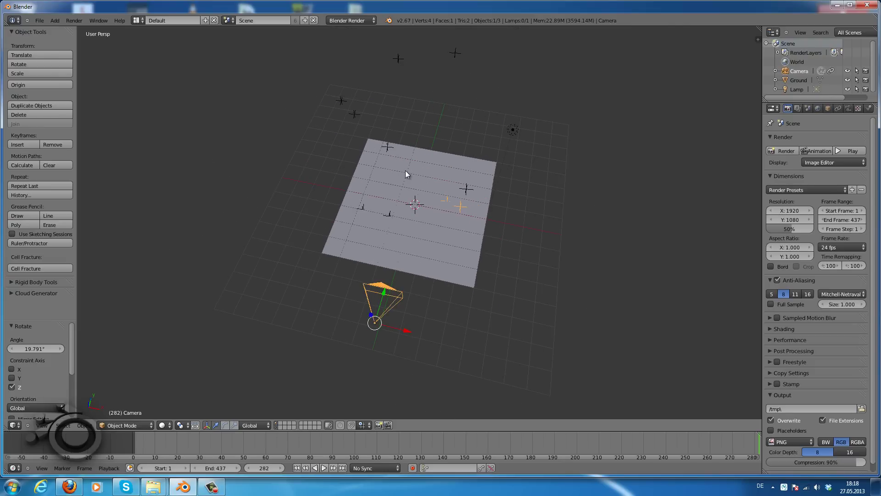
key(0)
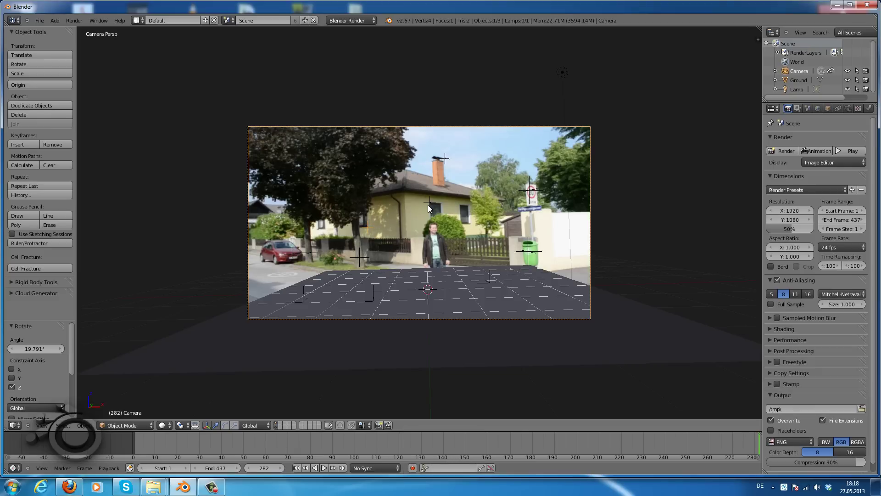
key(0)
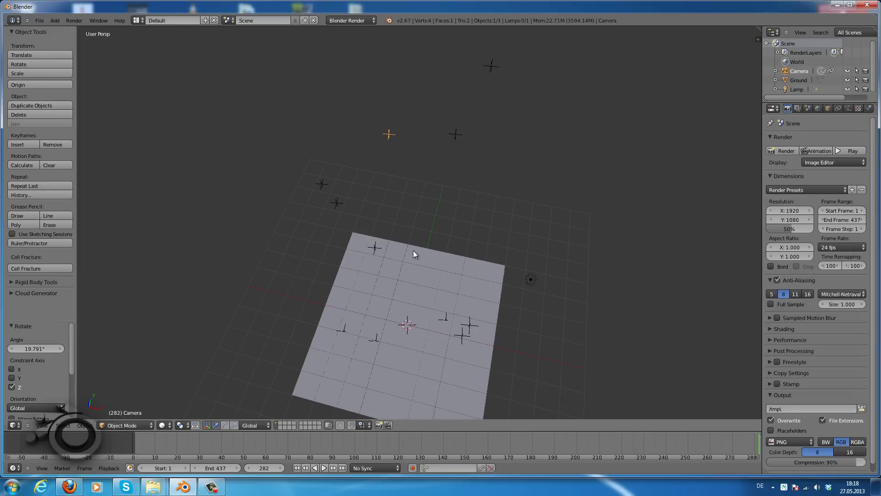
- Add a cube, scale it to 0.708, flatten it on Z and lift it above the man
key(shift+a)
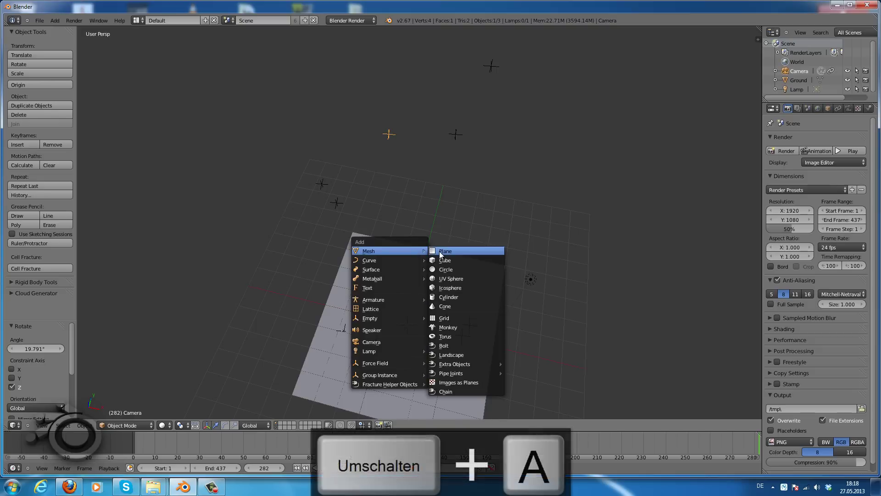
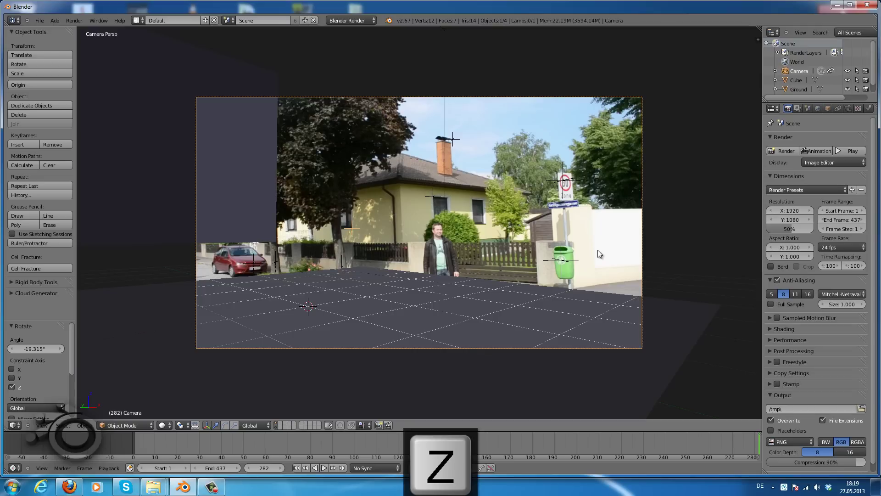
key(g)
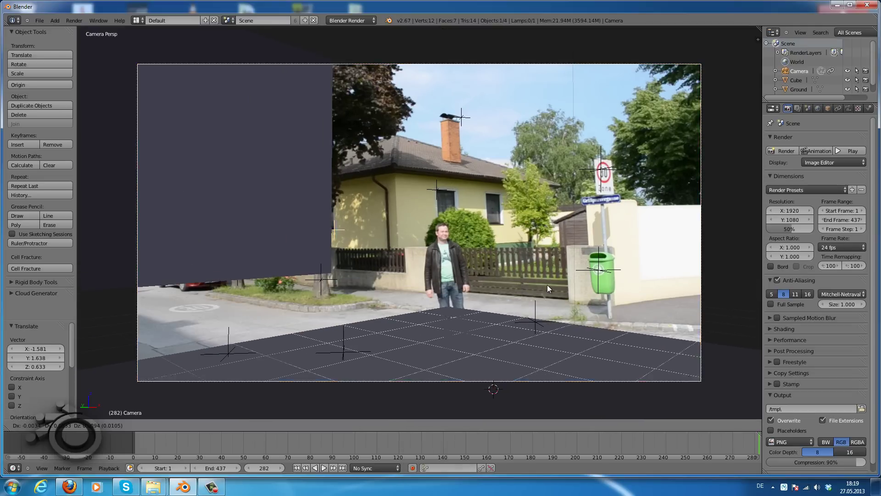
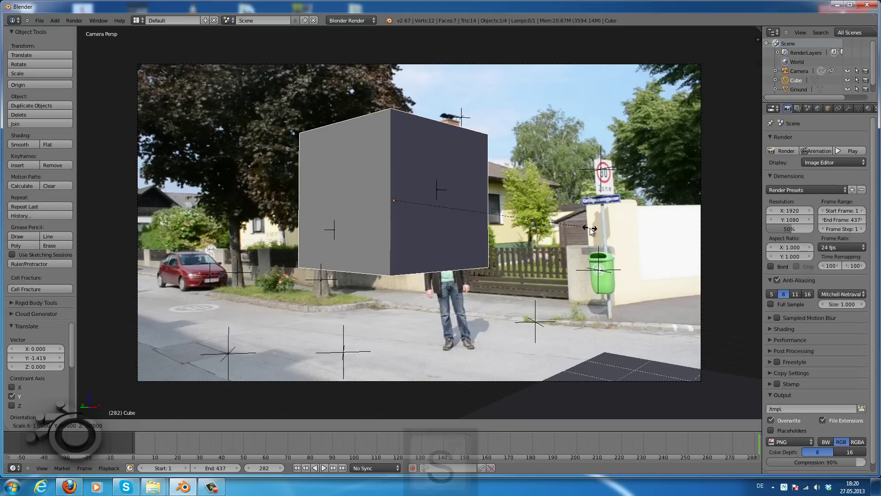
key(z)
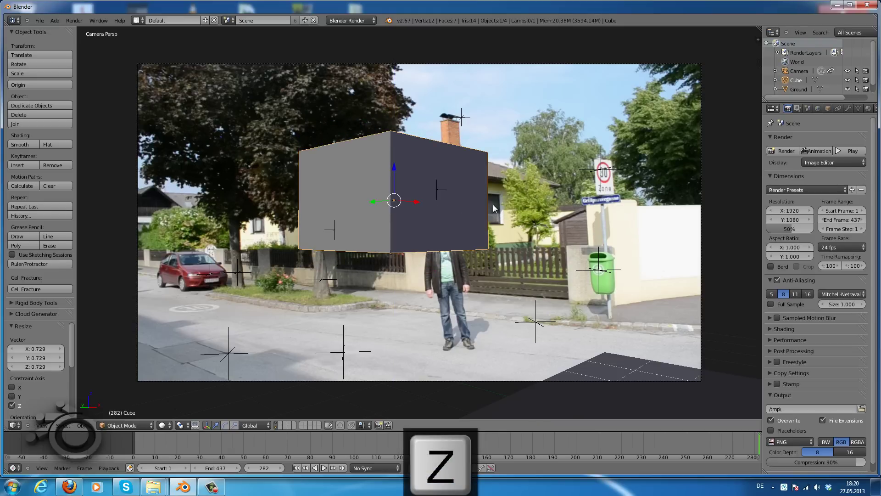
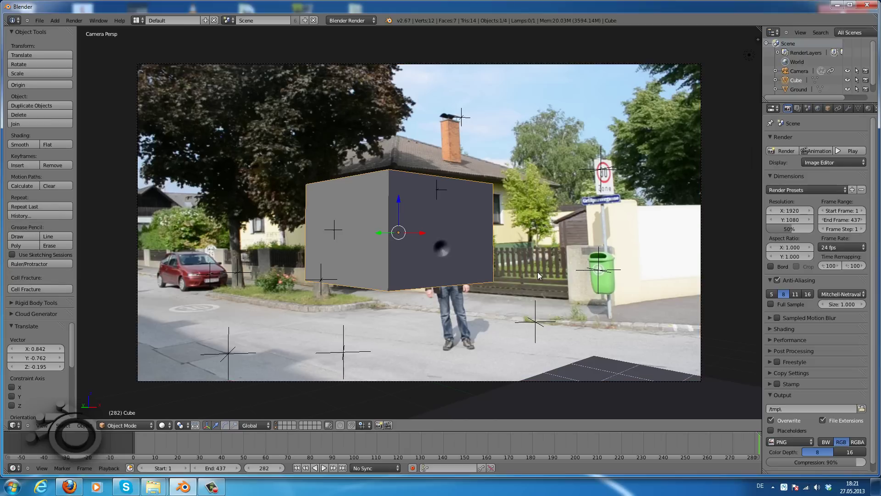
key(s)
key(z)
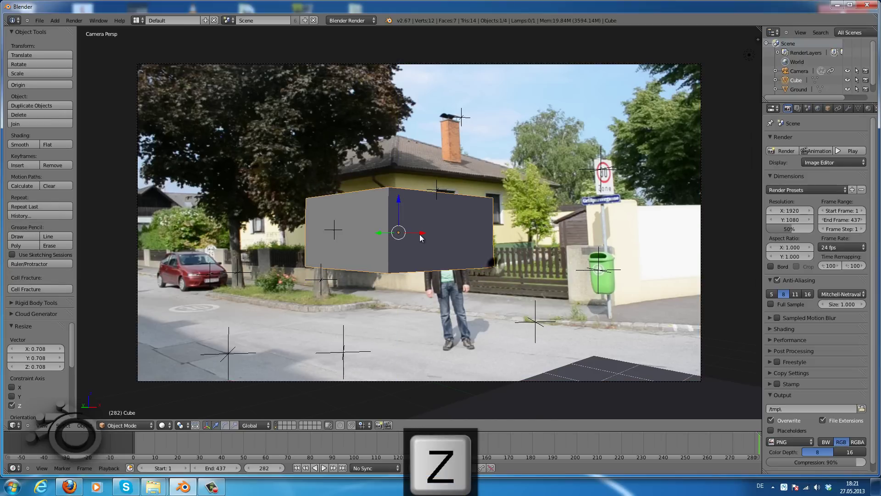
key(g)
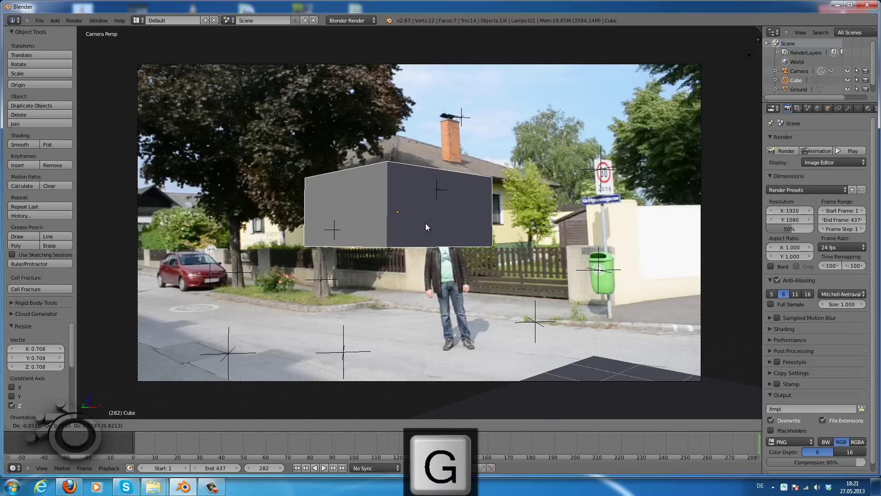
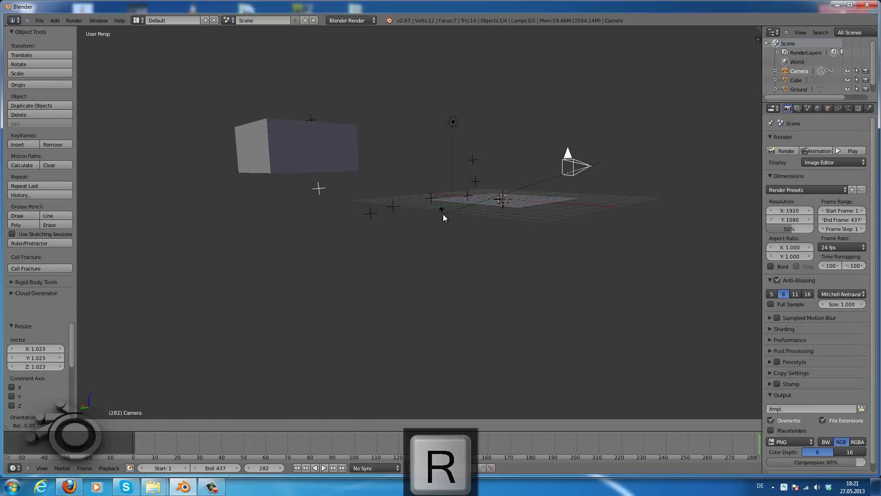
- View through the tracked camera and nudge the flattened box along Z above the man
key(0)
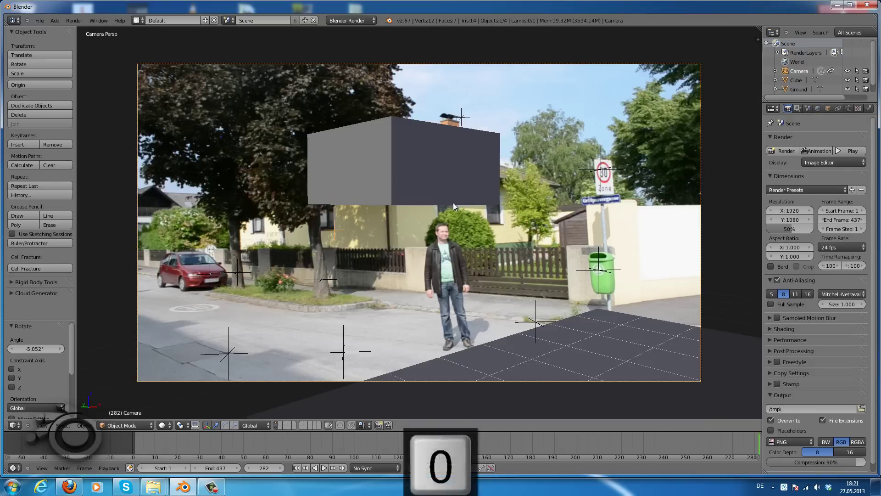
key(g)
key(z)
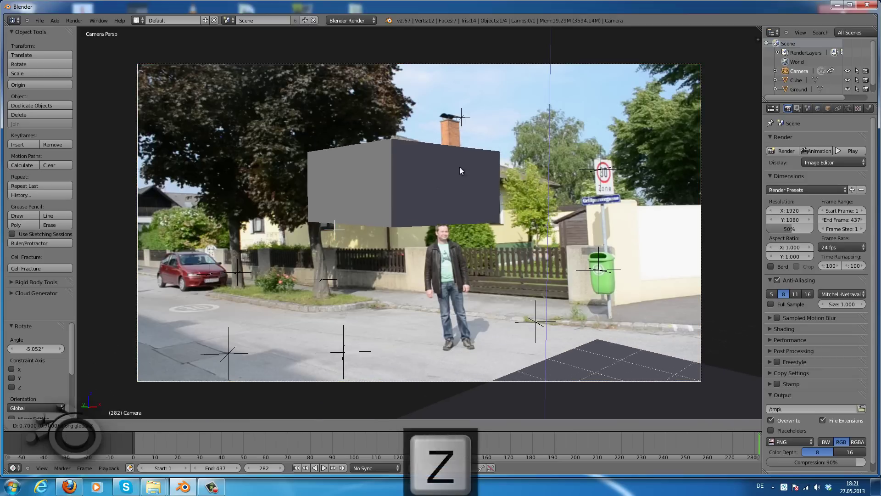
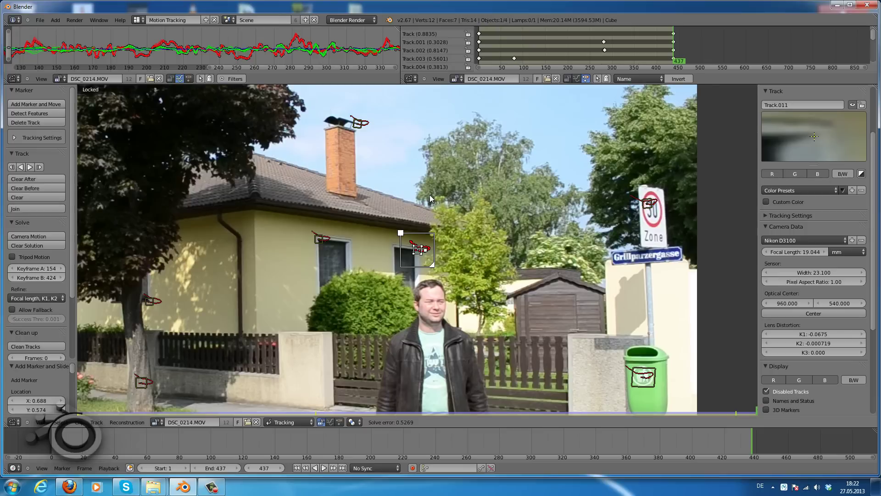
- Select all tracking markers in the motion tracking view
key(a)
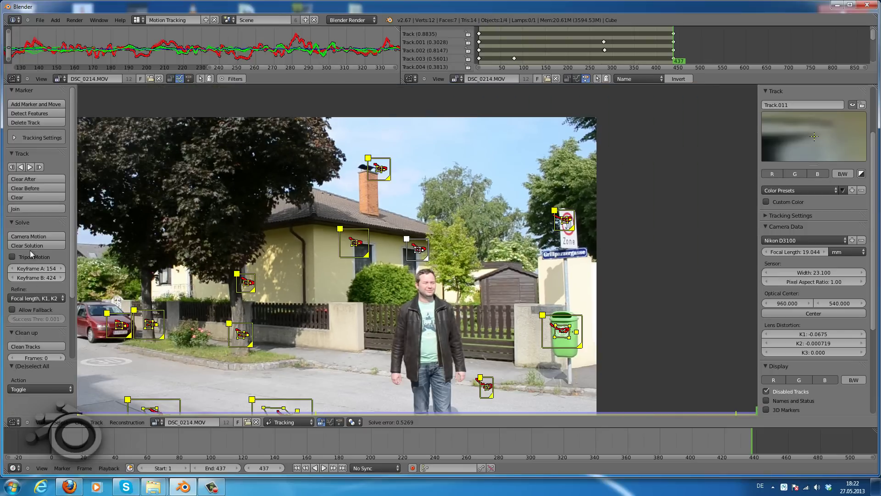
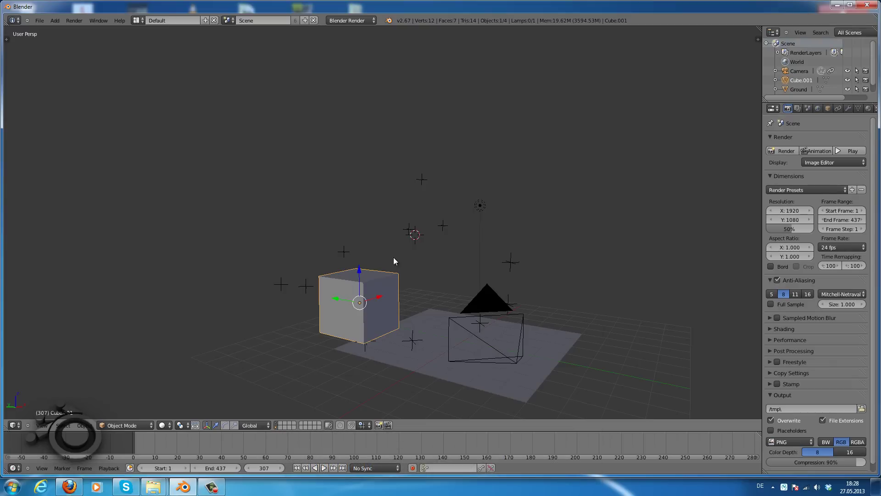
key(m)
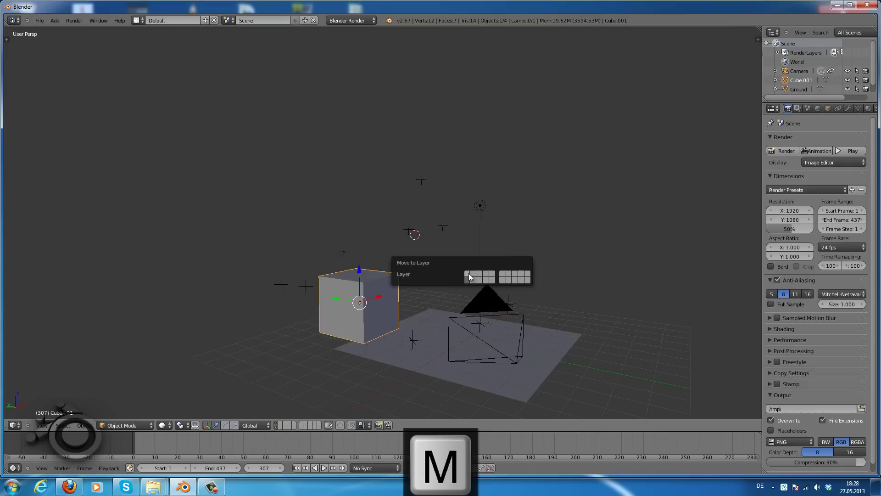
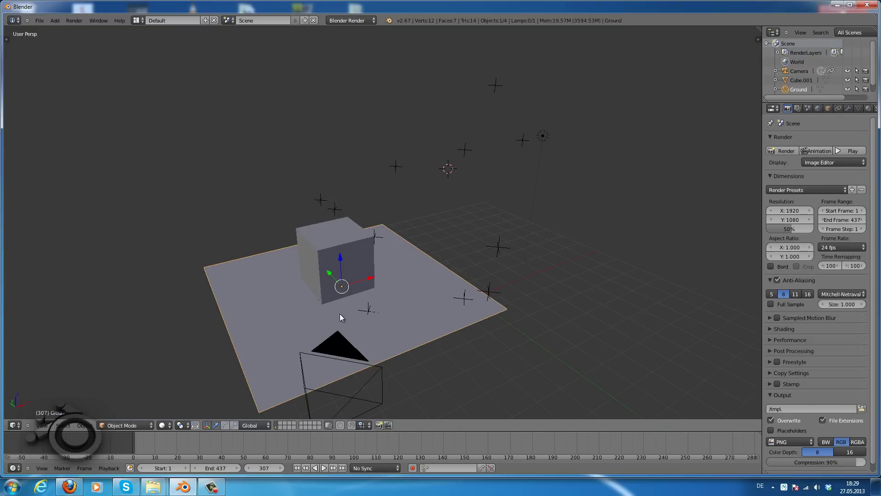
- Look through the tracked camera at the cube and ground plane over the footage
key(0)
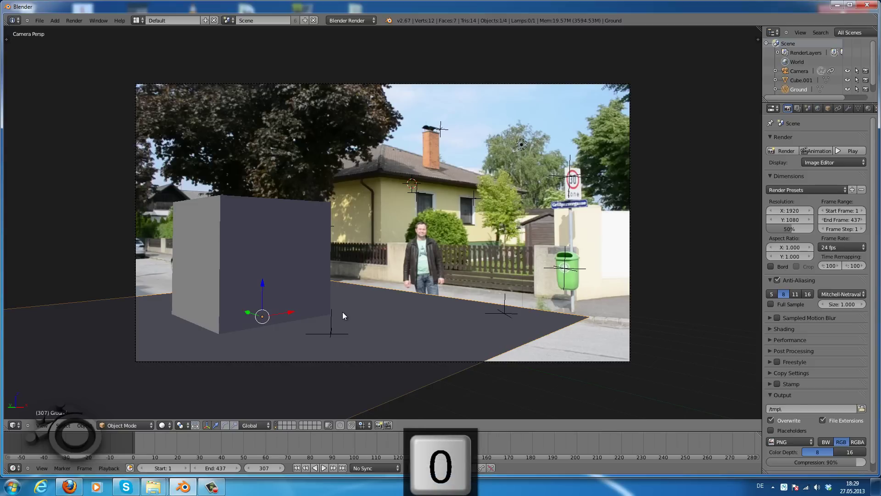
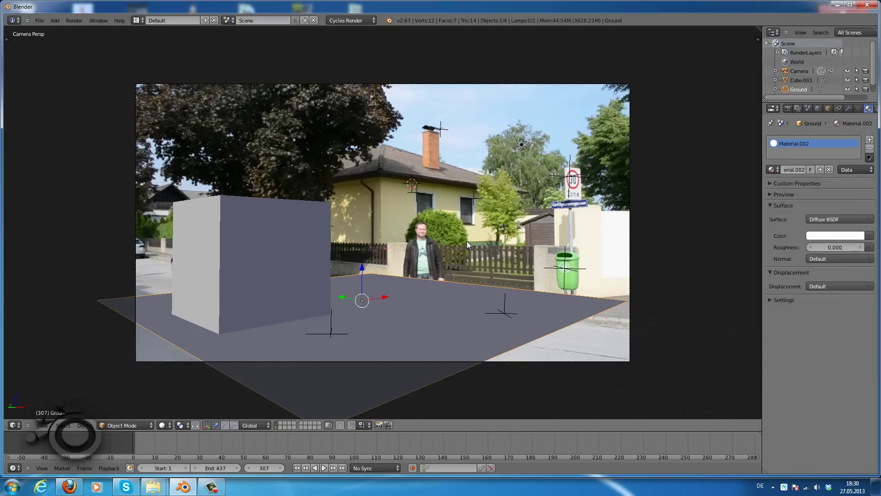
key(KP_0)
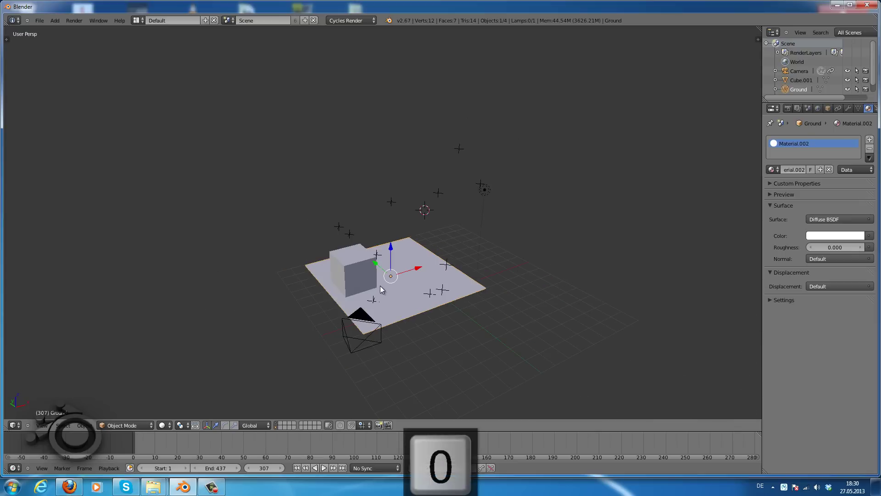
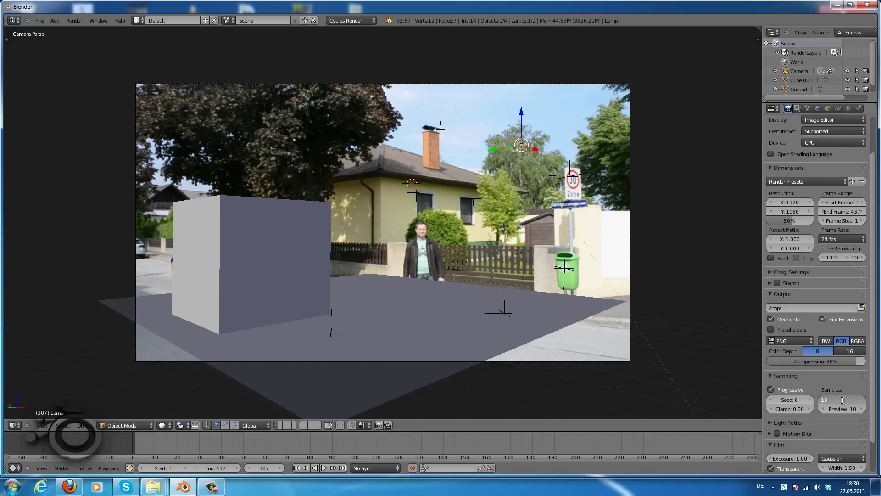
- Confirm 100 Cycles render samples and enable transparent film
key(0)
key(Return)
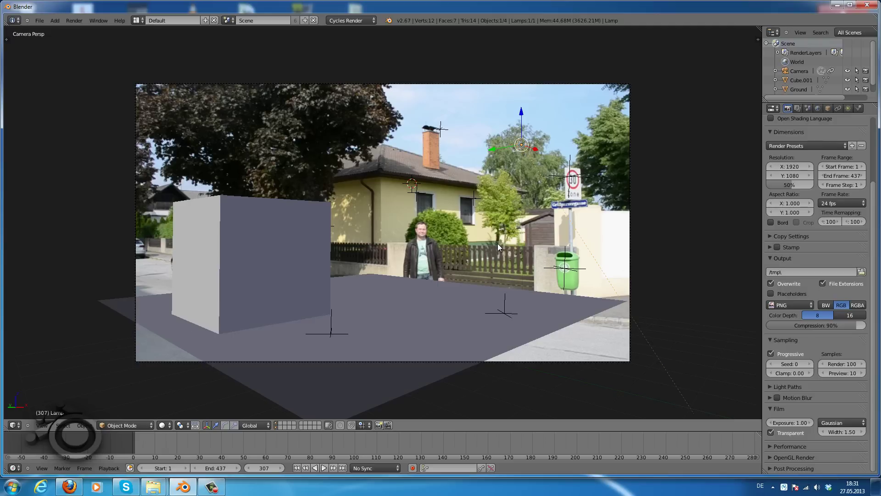
key(r)
key(y)
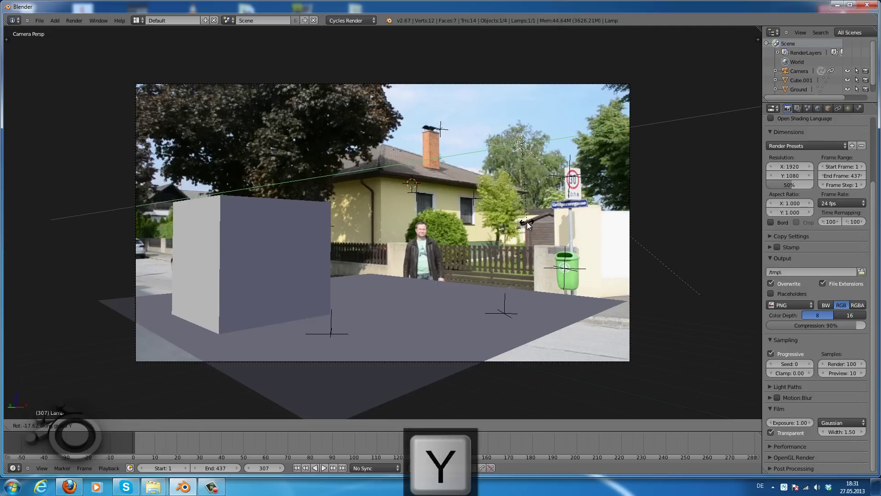
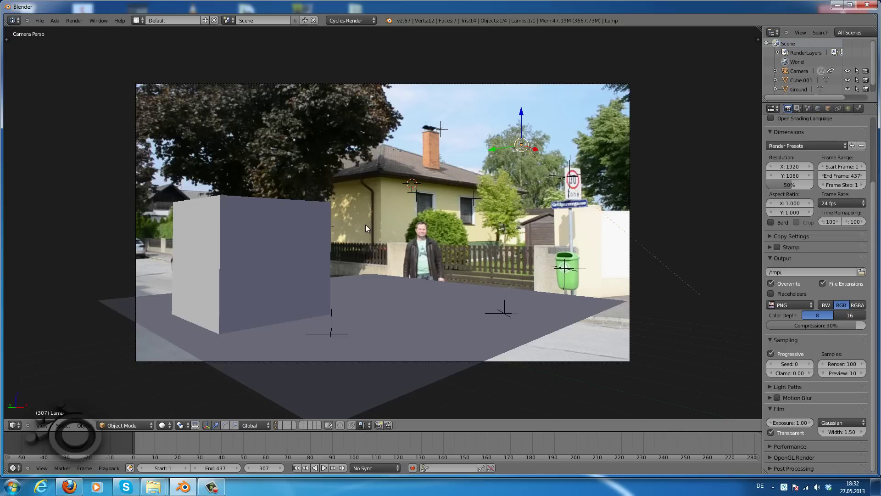
- Start a Cycles test render of frame 307
key(F12)
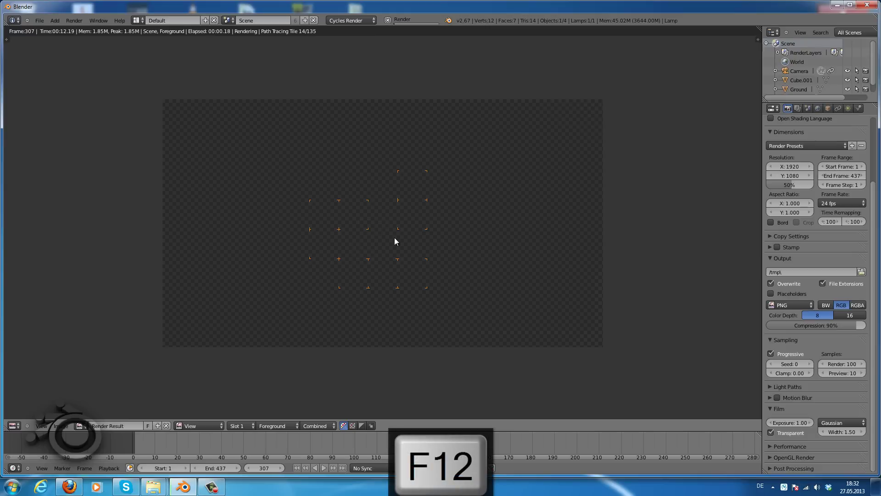
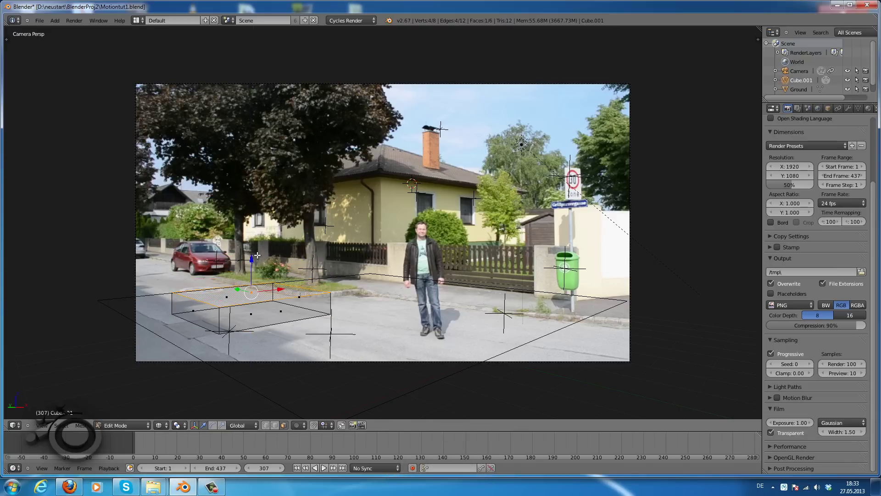
- Leave Edit Mode and set GPU render tiles to 1920 by 540
key(Tab)
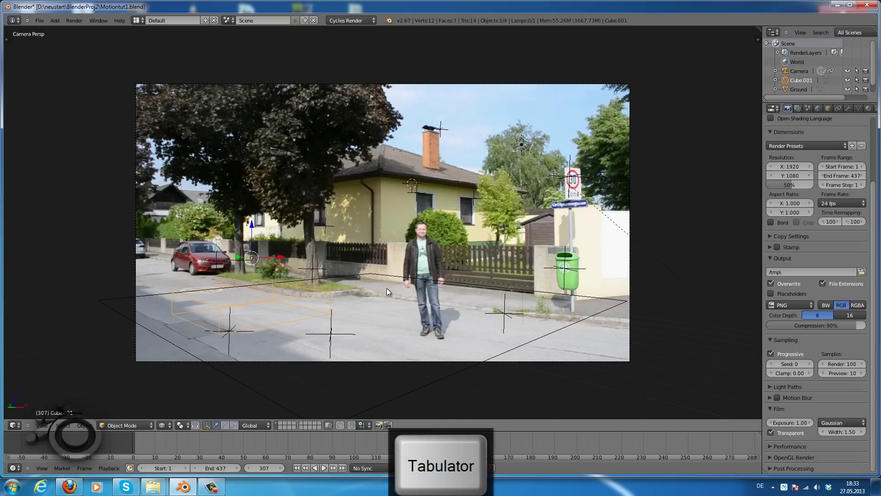
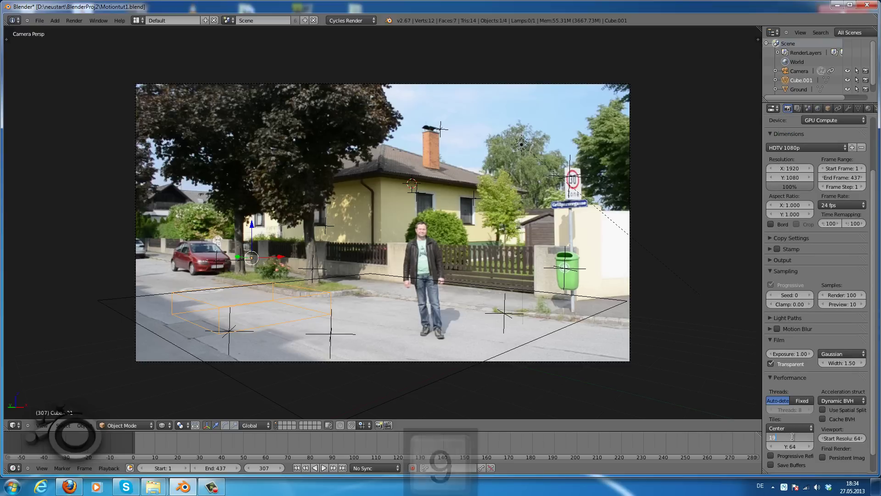
key(2)
key(0)
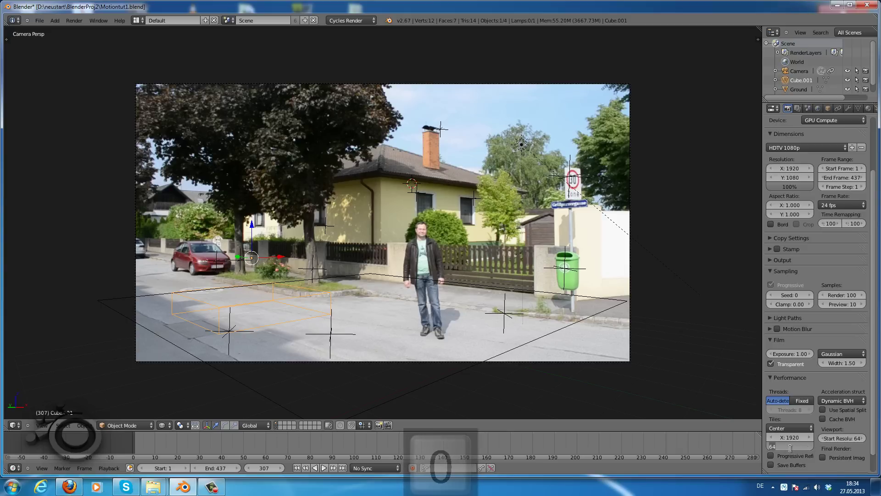
key(Return)
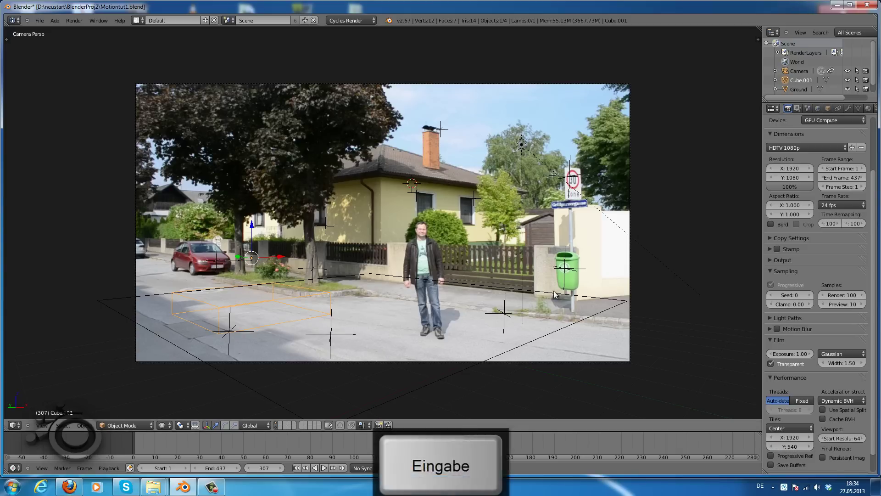